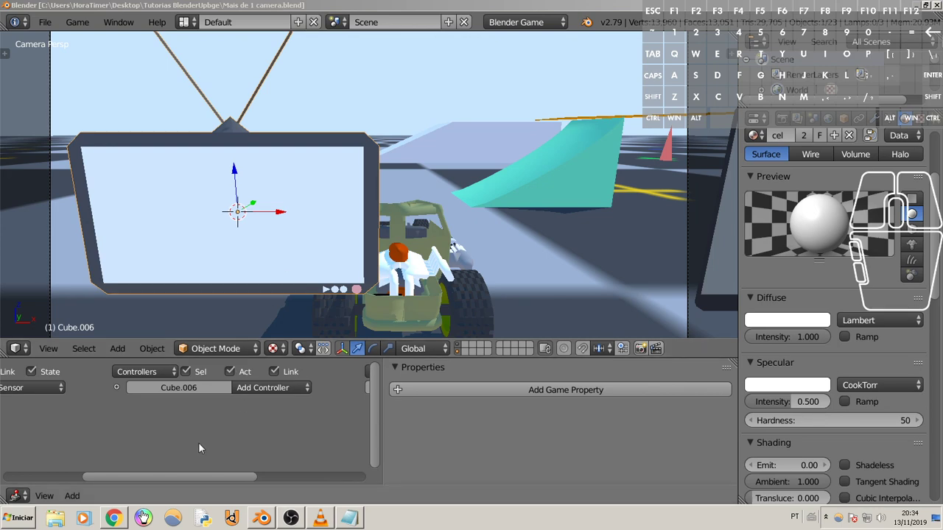
# Step: Seek the clip to the TV-screen shot, play it through, and pause at 0:34
pyautogui.click(120, 522)
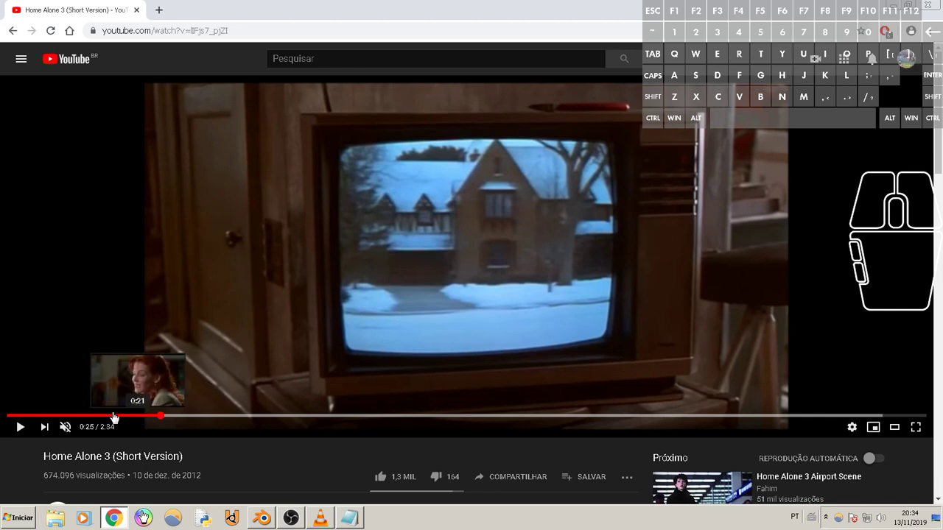
pyautogui.click(130, 426)
pyautogui.click(166, 423)
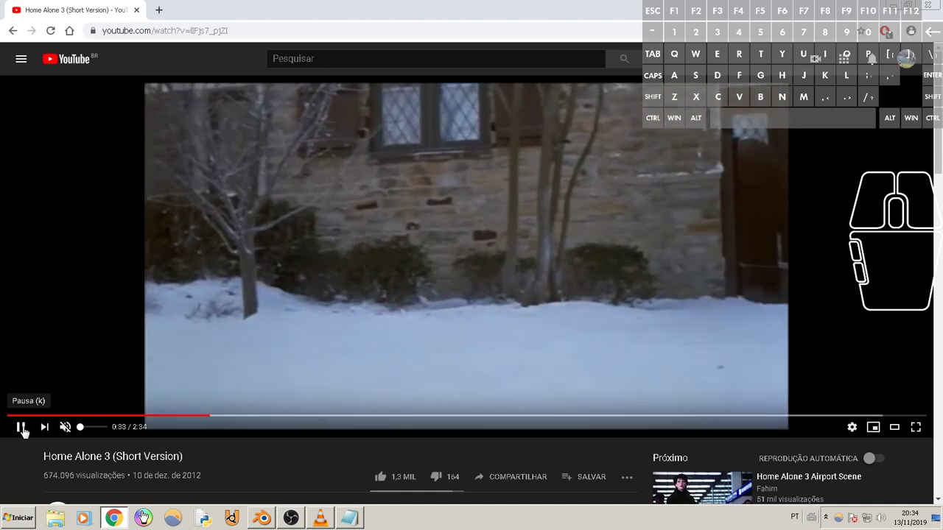
pyautogui.click(134, 467)
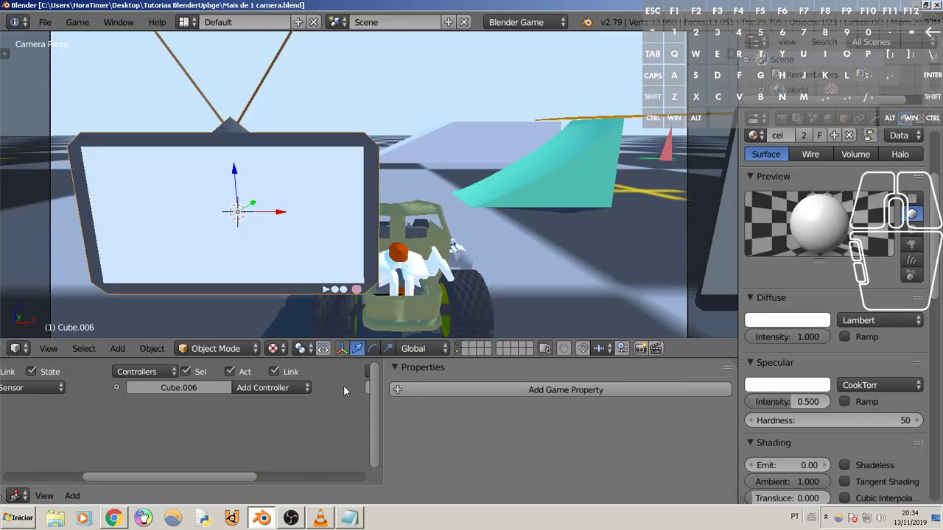
# Step: Frame the vehicle from above and select the Camera object mounted near it
pyautogui.moveTo(384, 249); pyautogui.dragTo(438, 266)
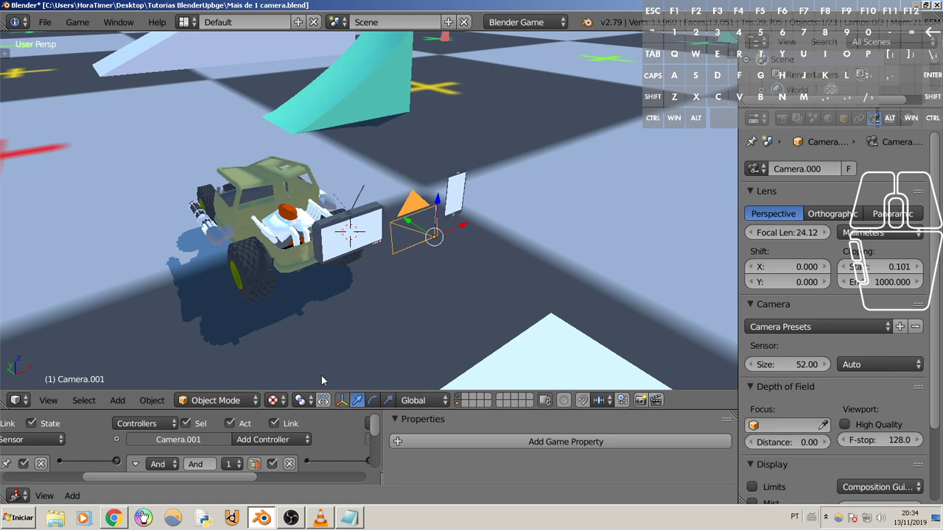
pyautogui.press('w')
pyautogui.press('d')
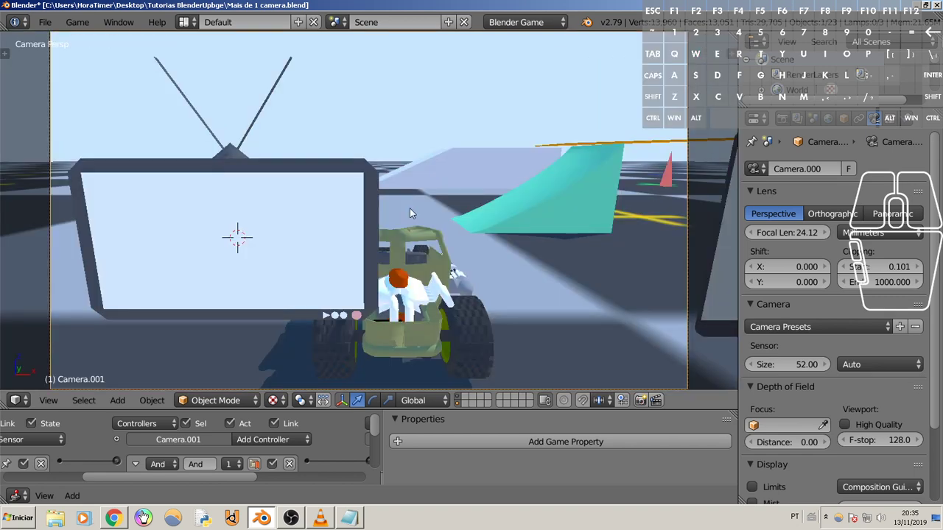
pyautogui.scroll(-3)
pyautogui.moveTo(348, 174); pyautogui.dragTo(453, 232)
pyautogui.scroll(3)
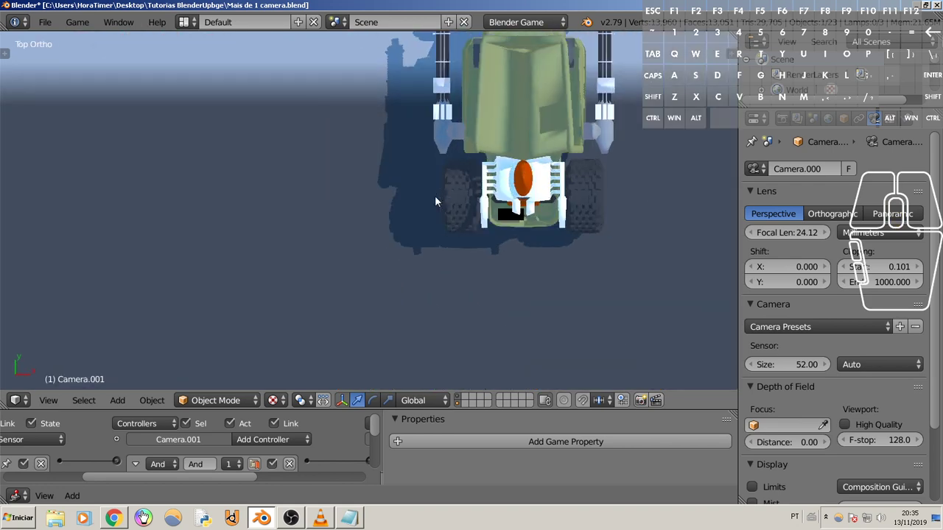
pyautogui.moveTo(478, 205); pyautogui.dragTo(484, 186)
pyautogui.click(484, 185)
pyautogui.moveTo(462, 210); pyautogui.dragTo(538, 166)
pyautogui.scroll(-3)
# Step: Move the camera along the Y axis so it sits on top of the vehicle
pyautogui.press('r')
pyautogui.press('x')
pyautogui.click(512, 187)
pyautogui.moveTo(420, 190); pyautogui.dragTo(400, 259)
pyautogui.scroll(3)
pyautogui.moveTo(393, 252); pyautogui.dragTo(439, 191)
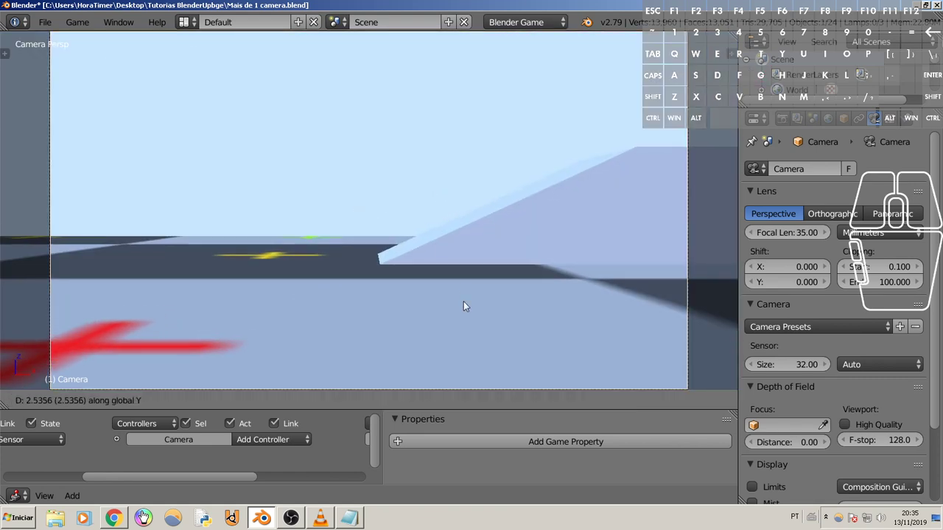
pyautogui.click(430, 69)
# Step: Orbit the view to inspect the camera sitting on the vehicle
pyautogui.middleClick(456, 279)
pyautogui.scroll(-3)
pyautogui.moveTo(479, 272); pyautogui.dragTo(480, 253)
pyautogui.moveTo(454, 265); pyautogui.dragTo(467, 267)
pyautogui.scroll(3)
pyautogui.moveTo(486, 257); pyautogui.dragTo(467, 251)
pyautogui.scroll(-3)
pyautogui.middleClick(493, 243)
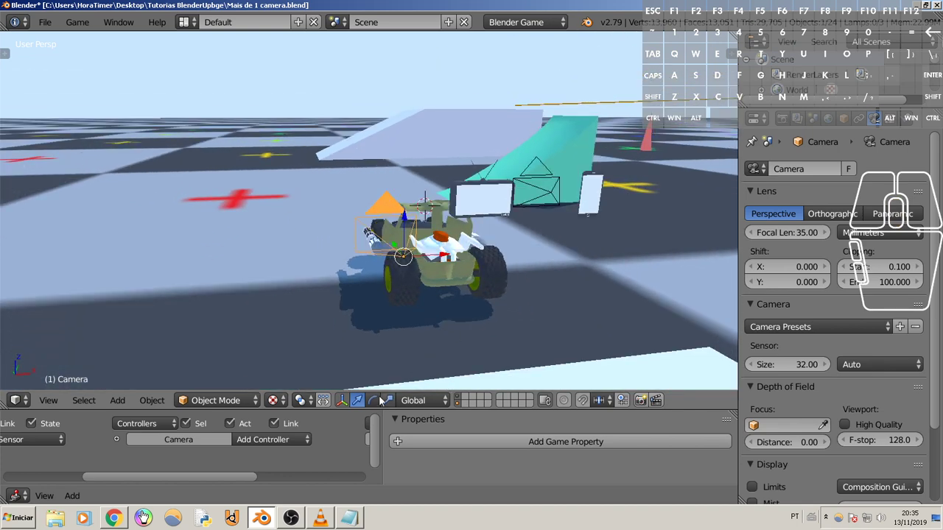
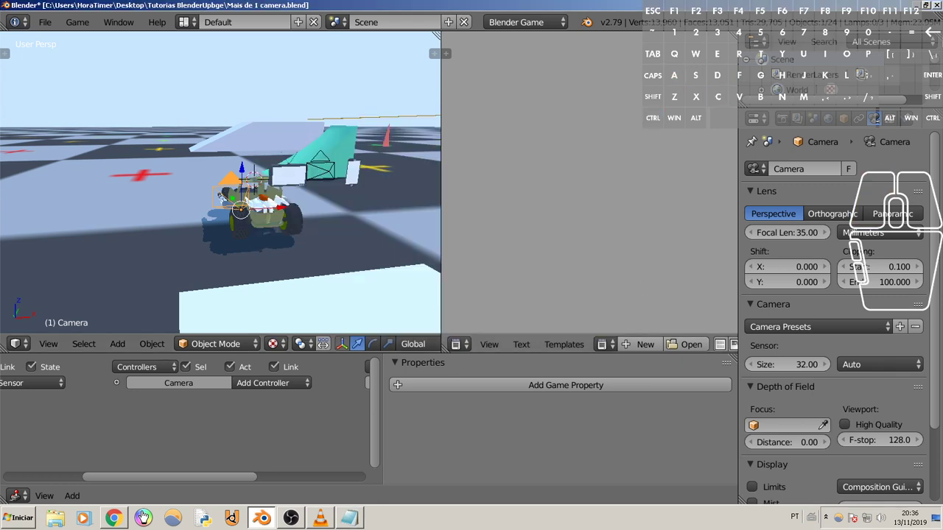
# Step: Switch the new split area to the Text Editor for the VideoTexture script
pyautogui.click(639, 351)
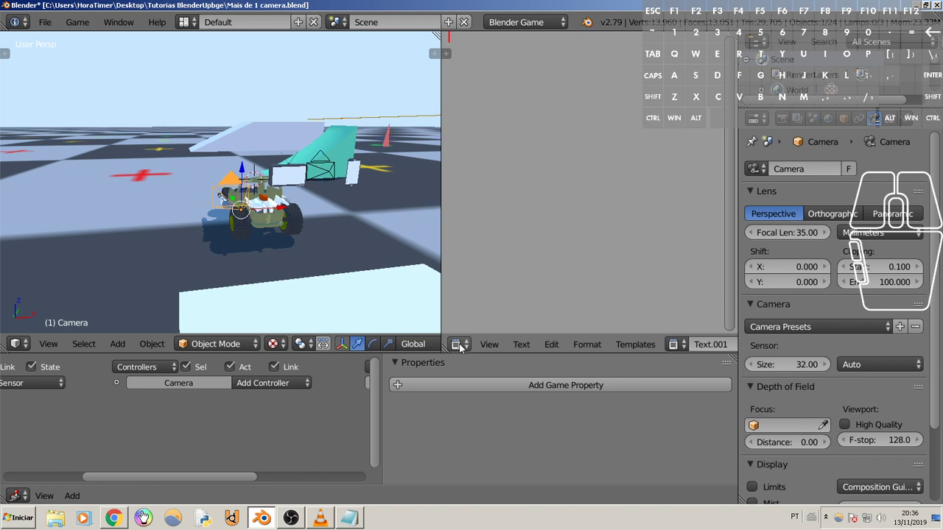
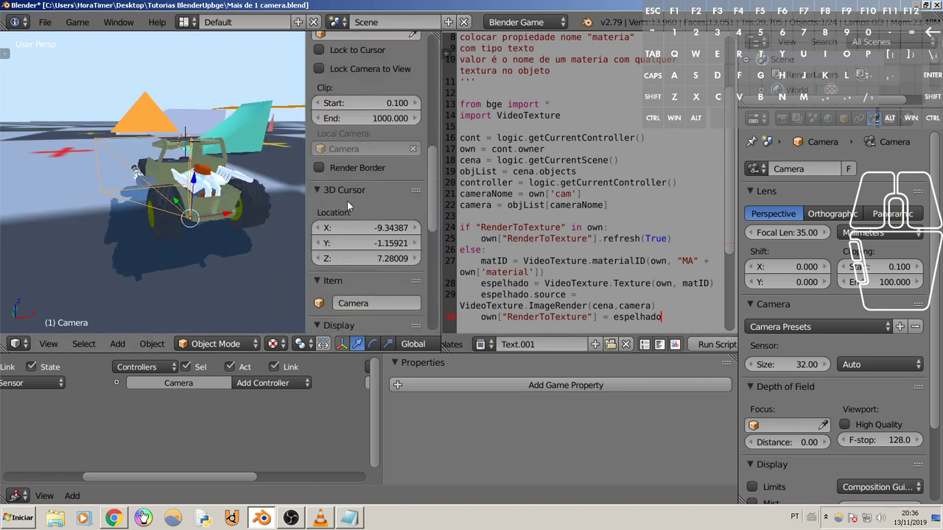
# Step: Review the script's cameraNome instructions, then hide the object properties sidebar
pyautogui.middleClick(269, 192)
pyautogui.scroll(3)
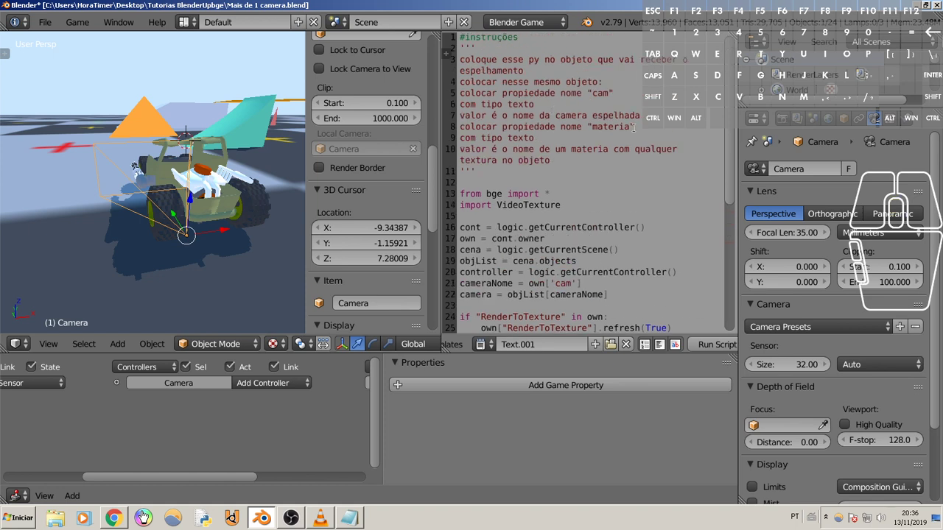
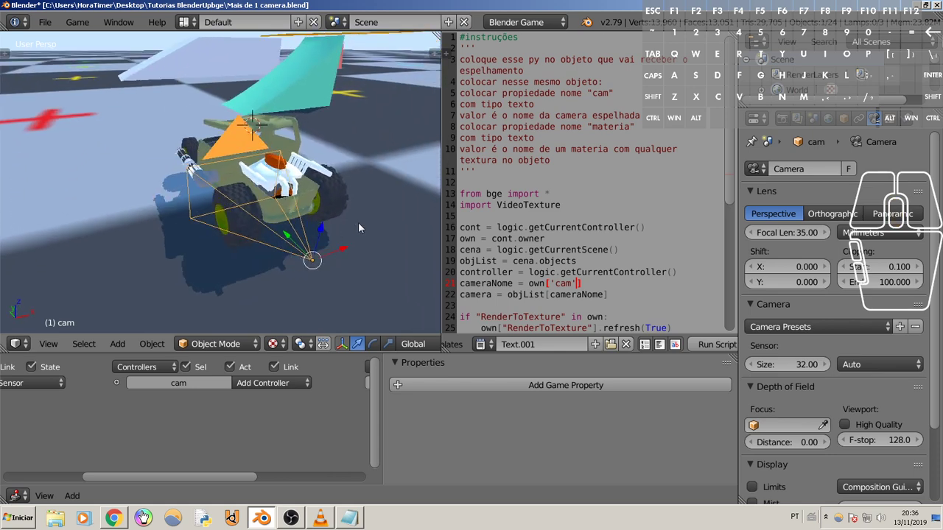
pyautogui.scroll(-3)
pyautogui.scroll(3)
pyautogui.scroll(-3)
pyautogui.scroll(-3)
pyautogui.scroll(3)
pyautogui.press('shift+a')
# Step: Move Plane.001 beside the vehicle and check it against the cam camera
pyautogui.click(365, 79)
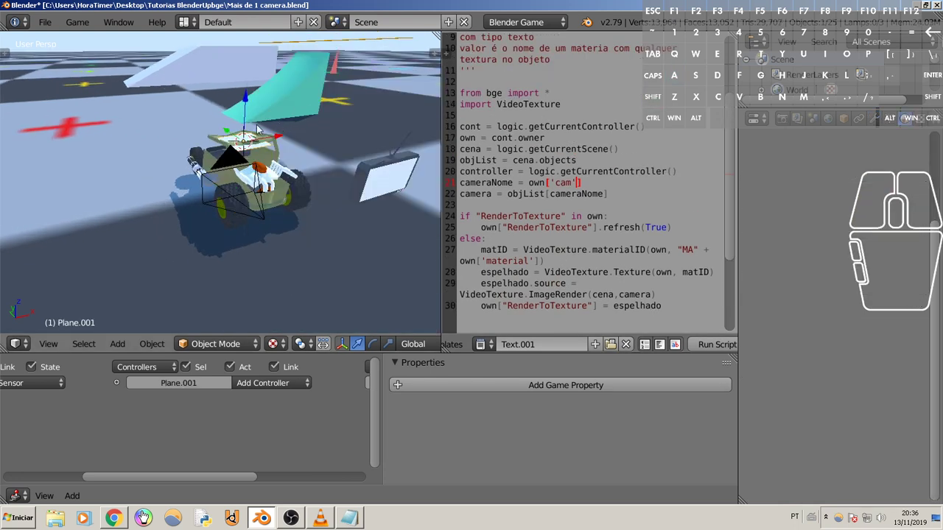
pyautogui.moveTo(229, 134); pyautogui.dragTo(287, 195)
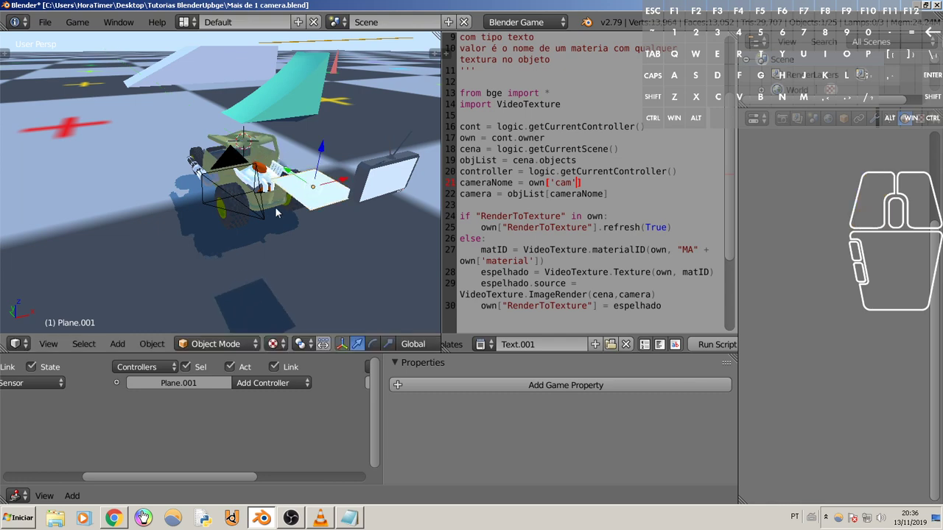
pyautogui.scroll(3)
pyautogui.moveTo(358, 220); pyautogui.dragTo(341, 218)
pyautogui.moveTo(348, 220); pyautogui.dragTo(318, 219)
pyautogui.middleClick(323, 223)
pyautogui.middleClick(339, 225)
pyautogui.rightClick(157, 190)
pyautogui.moveTo(229, 191); pyautogui.dragTo(248, 237)
pyautogui.scroll(-3)
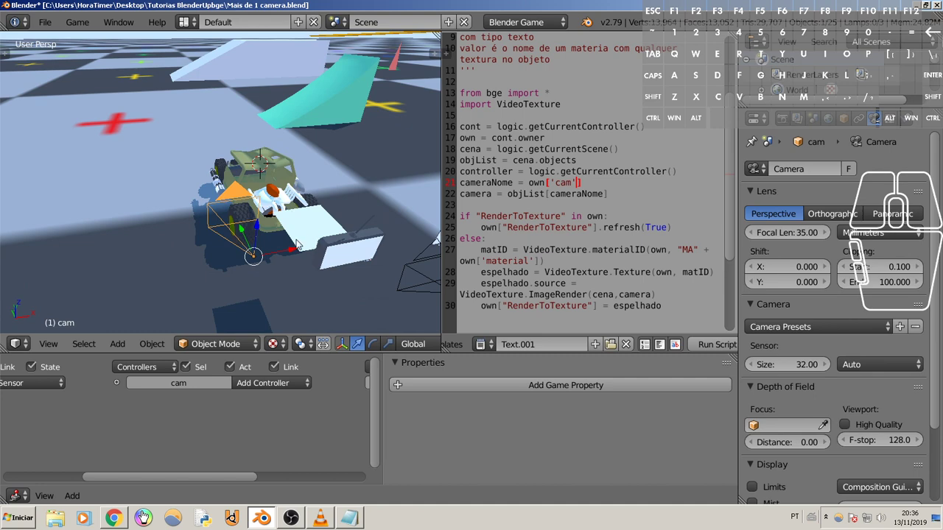
# Step: Enlarge Plane.001 into a large flat screen and enter Edit Mode on its mesh
pyautogui.rightClick(346, 229)
pyautogui.moveTo(347, 229); pyautogui.dragTo(283, 240)
pyautogui.scroll(3)
pyautogui.moveTo(312, 266); pyautogui.dragTo(331, 255)
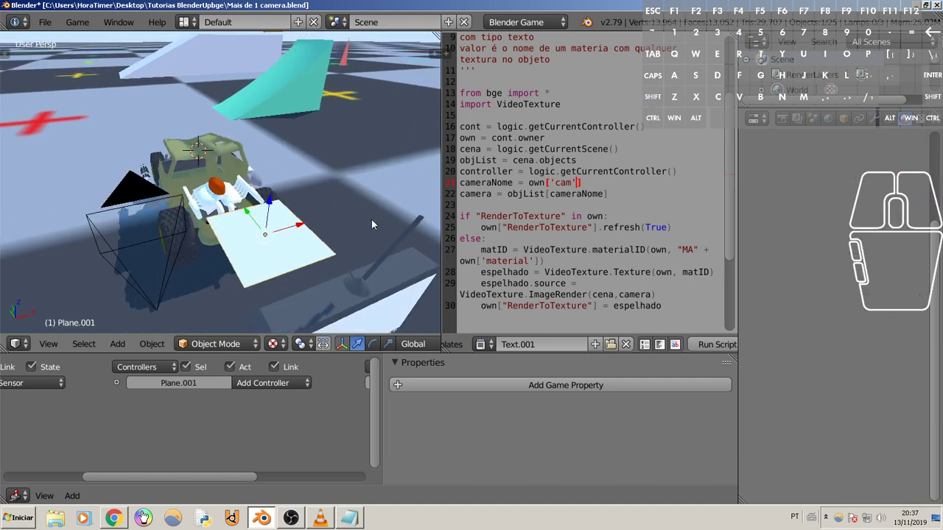
pyautogui.moveTo(335, 251); pyautogui.dragTo(335, 250)
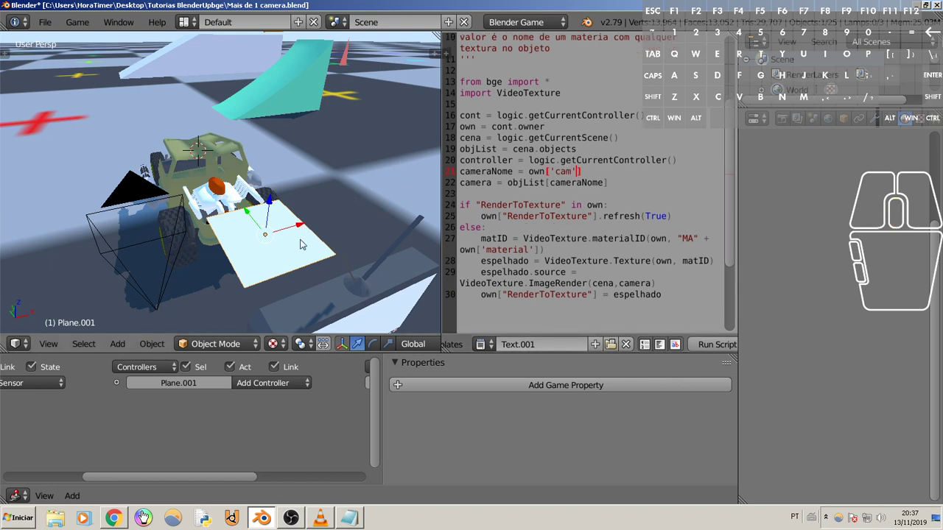
pyautogui.press('Tab')
pyautogui.scroll(3)
# Step: In the UV/Image Editor, create a new generated UV Grid image for the plane
pyautogui.click(335, 251)
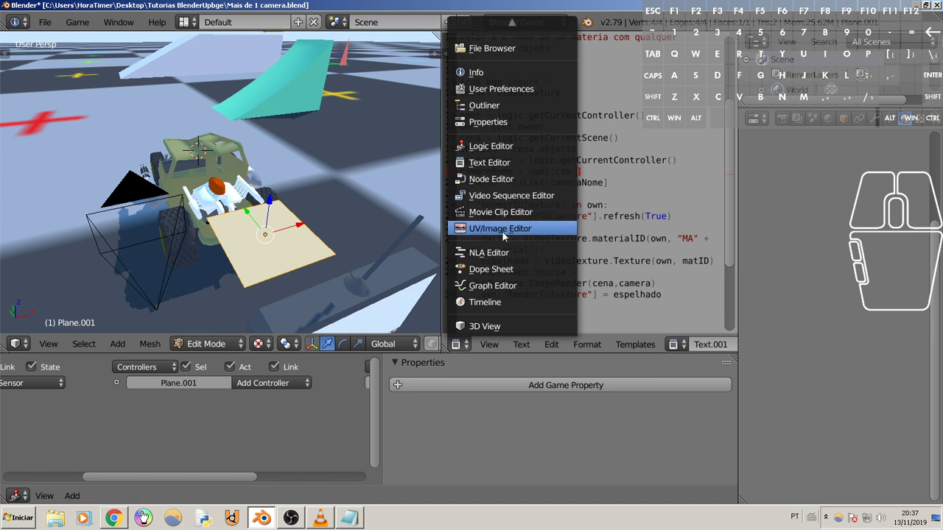
pyautogui.click(505, 237)
pyautogui.click(335, 250)
pyautogui.click(335, 250)
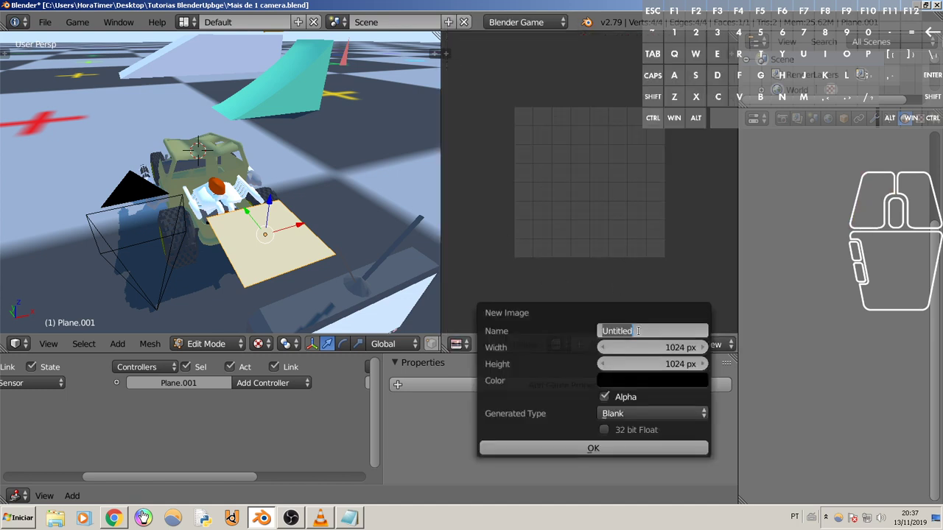
pyautogui.click(335, 250)
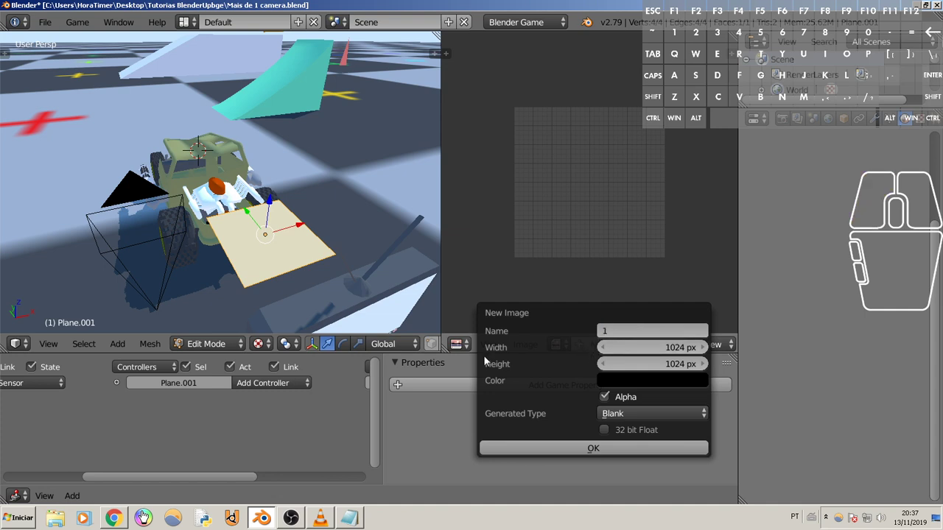
pyautogui.click(633, 417)
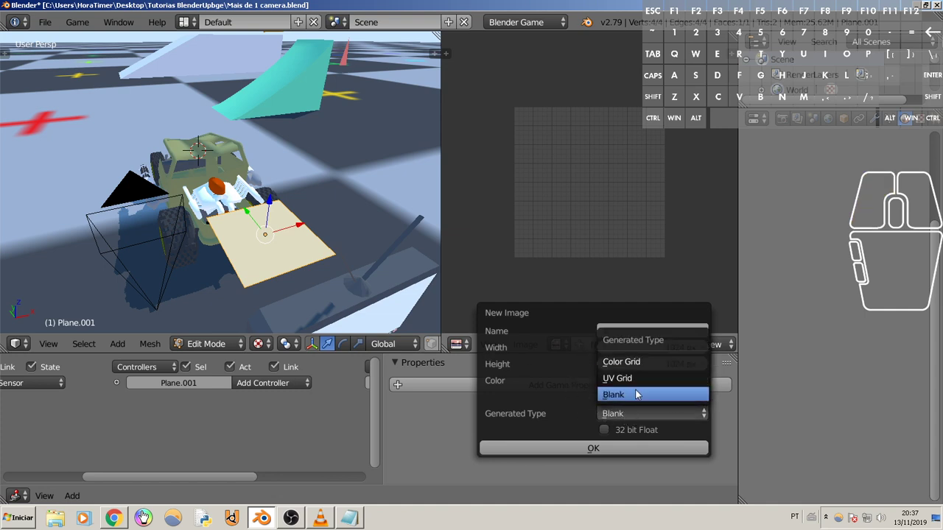
pyautogui.click(628, 379)
pyautogui.click(335, 250)
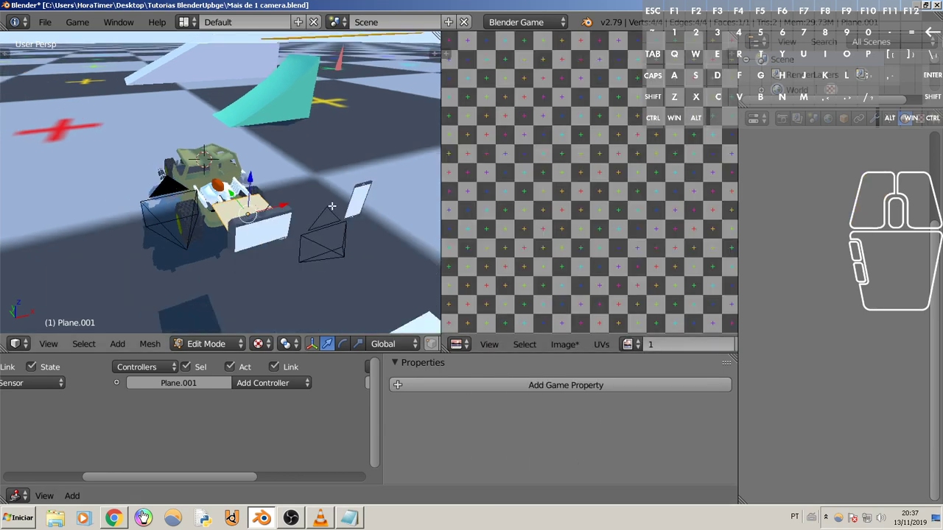
pyautogui.scroll(-3)
pyautogui.scroll(3)
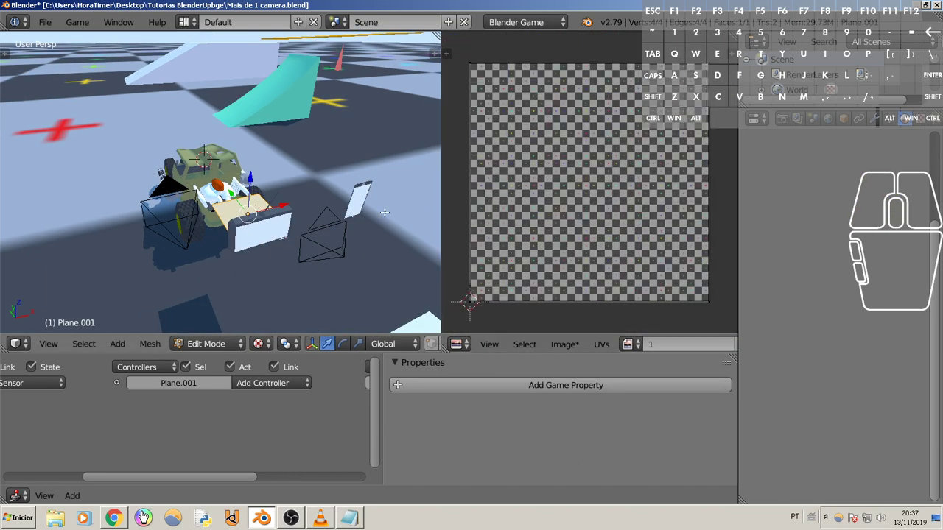
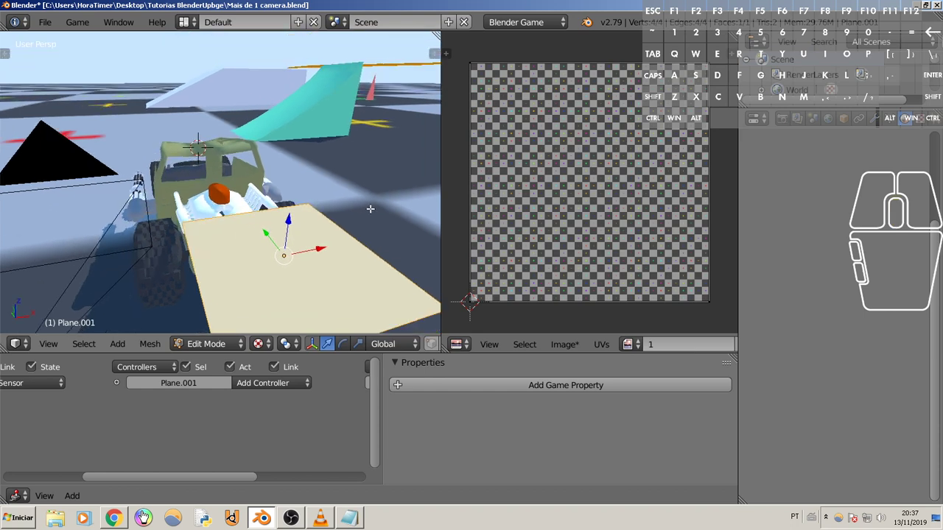
# Step: Return the plane to Object Mode, show its Material settings, and restore the script text beside it
pyautogui.press('Tab')
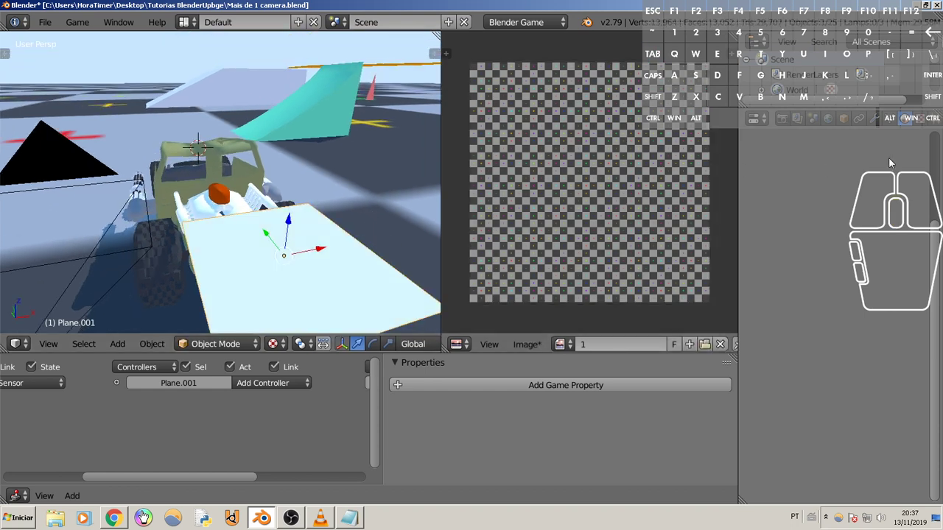
pyautogui.scroll(3)
pyautogui.click(825, 218)
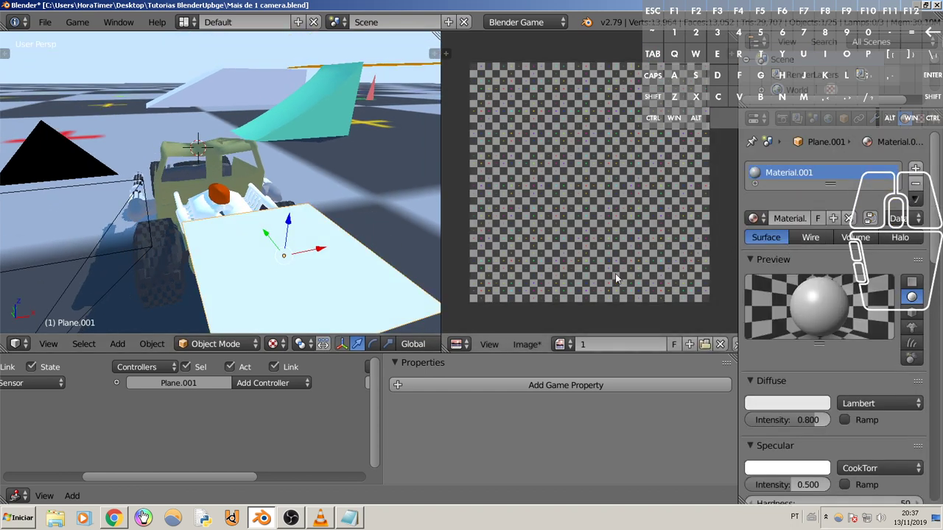
pyautogui.click(460, 347)
pyautogui.click(500, 163)
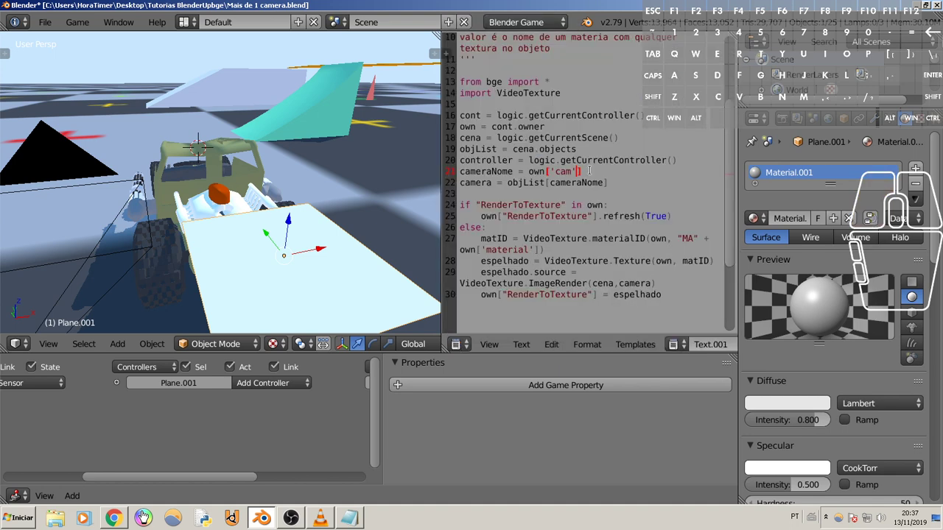
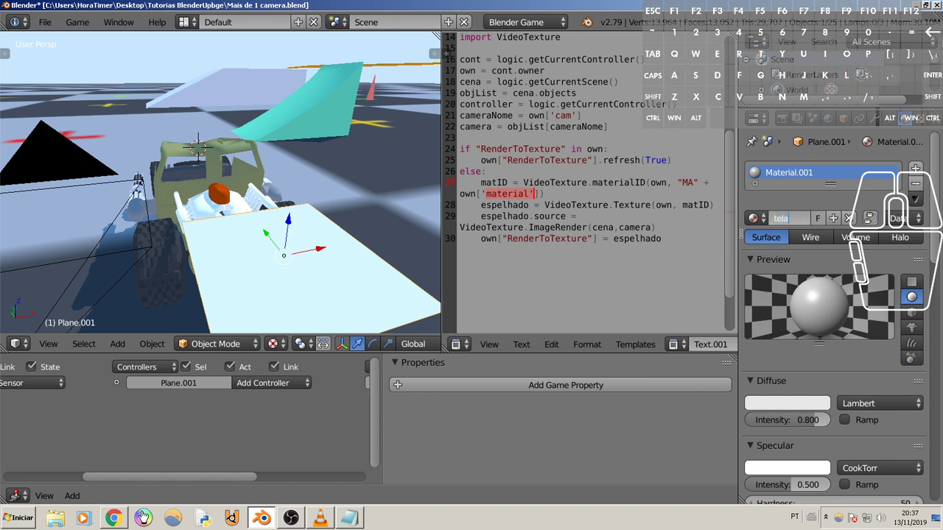
# Step: Check the script's material line, then show Plane.001's Texture settings with an empty Image slot
pyautogui.click(804, 274)
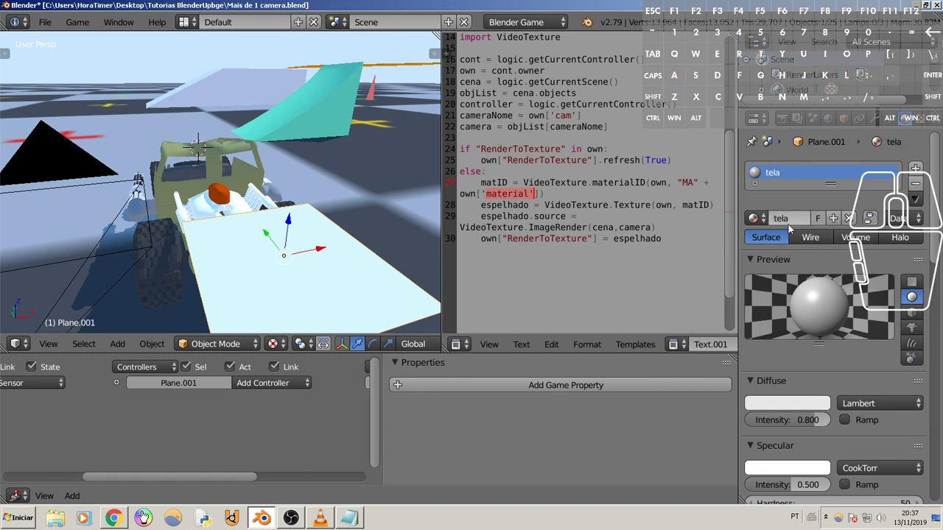
pyautogui.scroll(-3)
pyautogui.scroll(3)
pyautogui.scroll(-3)
pyautogui.scroll(3)
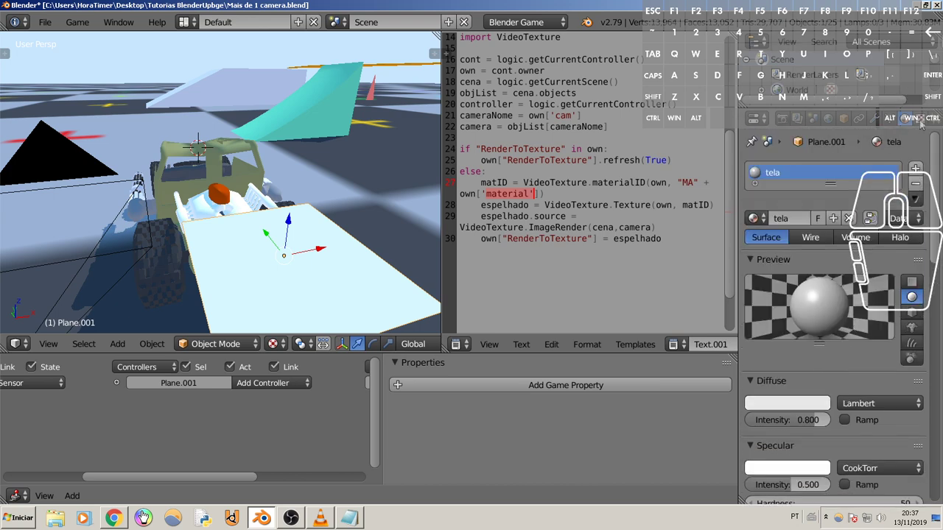
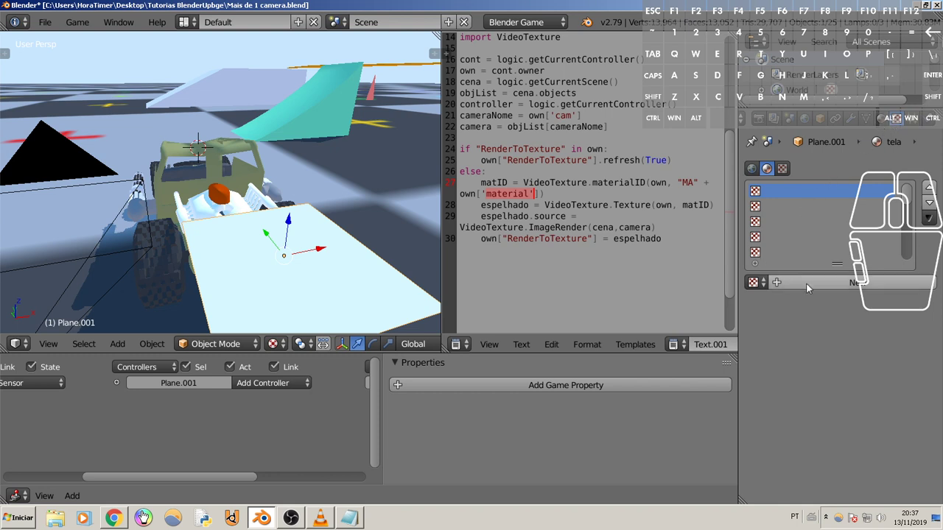
pyautogui.click(829, 281)
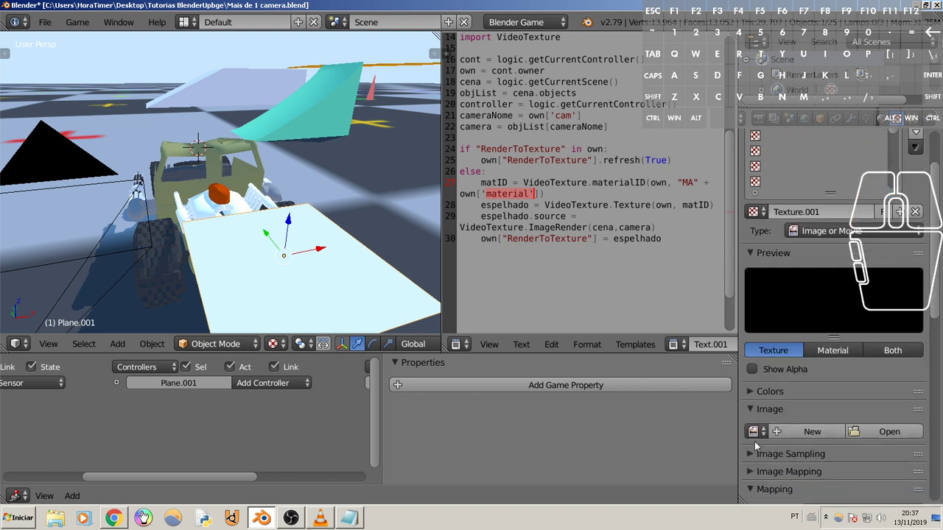
# Step: Assign a new generated checker image to the plane's texture and return to its material settings
pyautogui.click(756, 434)
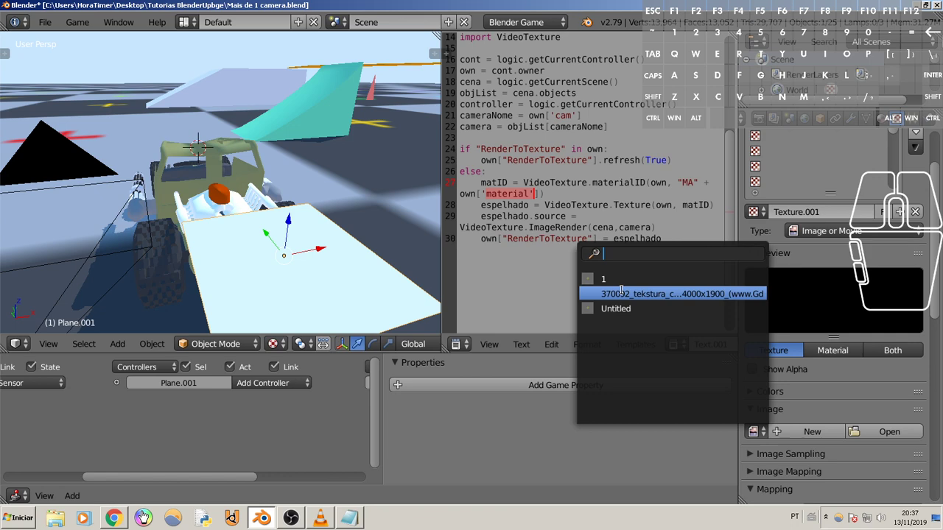
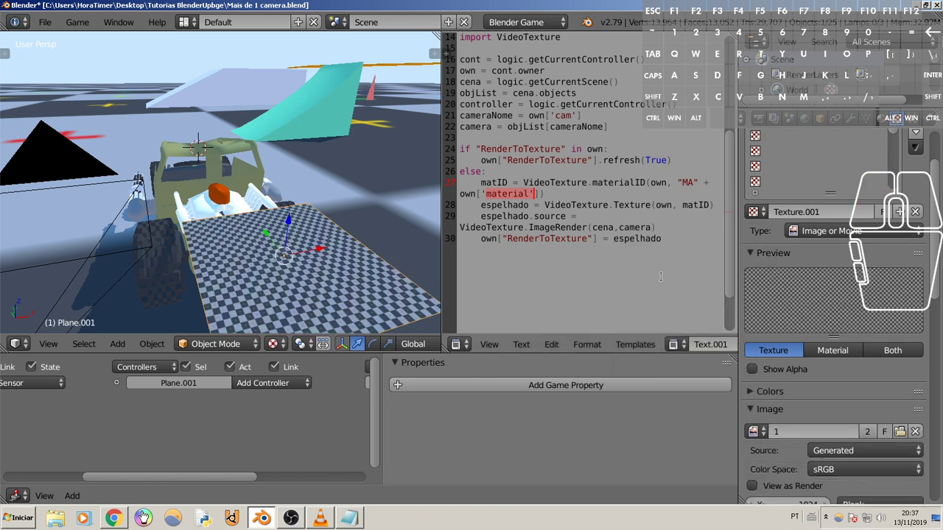
pyautogui.moveTo(260, 216); pyautogui.dragTo(248, 259)
pyautogui.moveTo(264, 254); pyautogui.dragTo(281, 137)
pyautogui.scroll(3)
pyautogui.moveTo(316, 160); pyautogui.dragTo(310, 152)
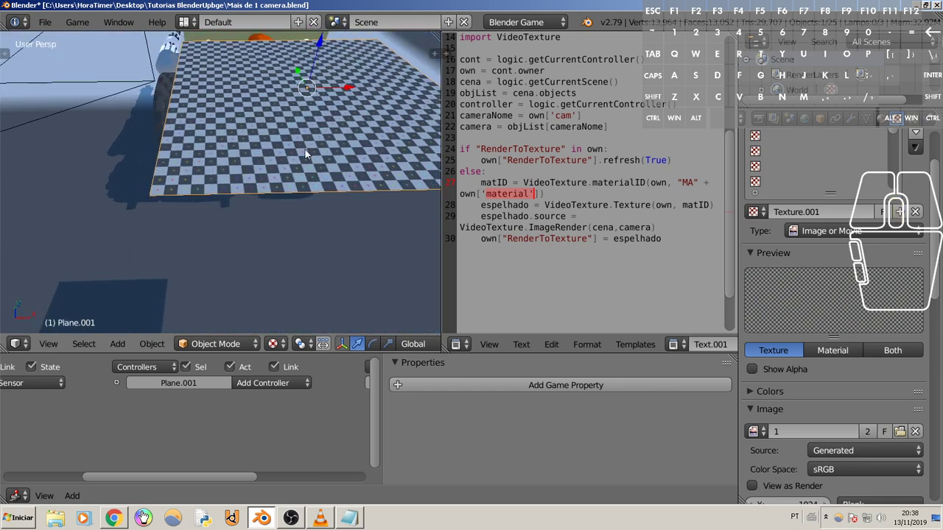
pyautogui.moveTo(329, 134); pyautogui.dragTo(306, 202)
pyautogui.scroll(-3)
pyautogui.moveTo(344, 162); pyautogui.dragTo(353, 150)
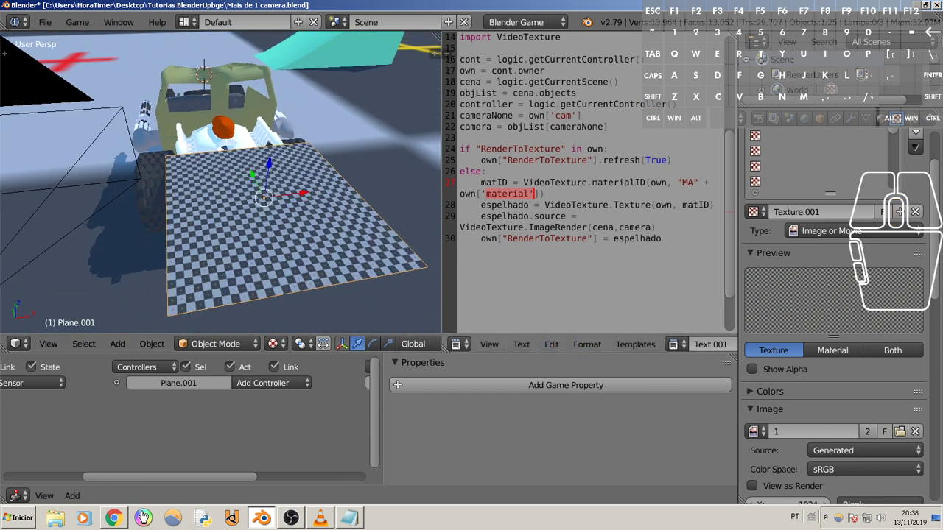
pyautogui.click(279, 142)
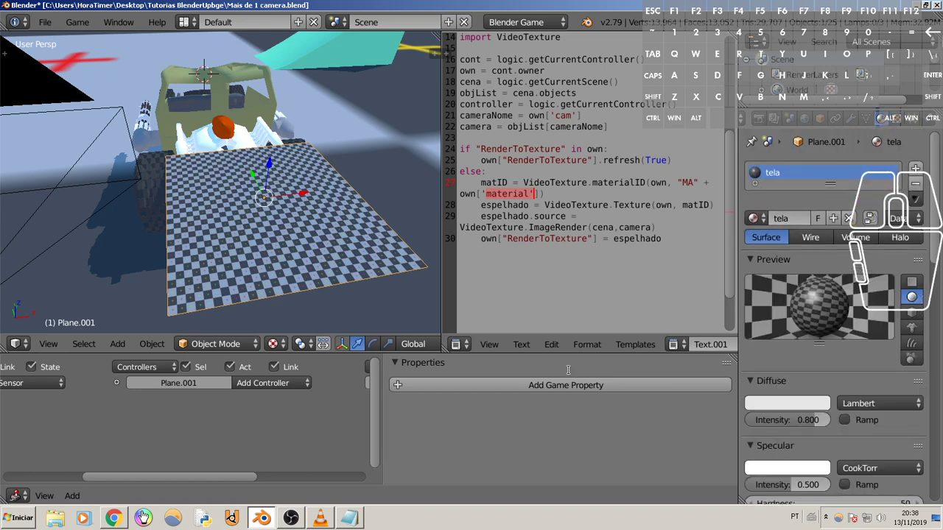
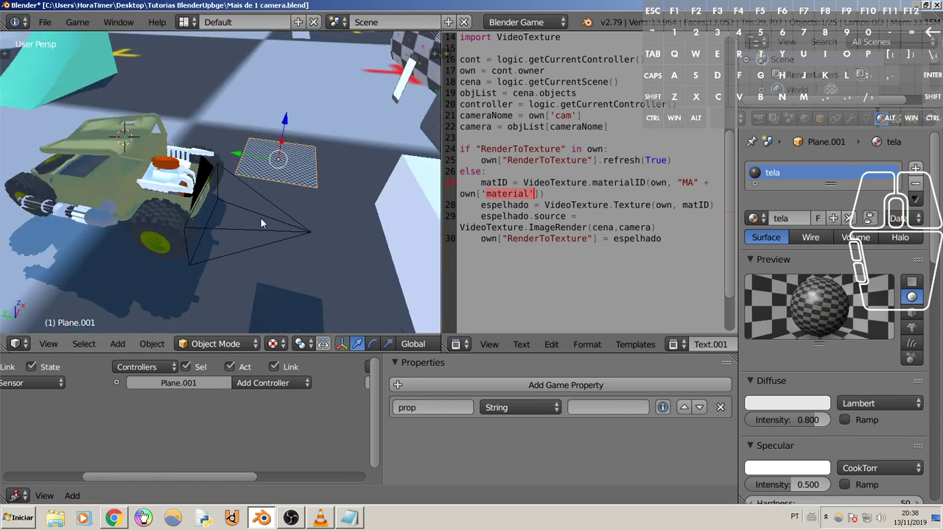
# Step: Check the vehicle camera's name cam in the N panel, then select the TV plane
pyautogui.rightClick(260, 229)
pyautogui.rightClick(264, 229)
pyautogui.press('n')
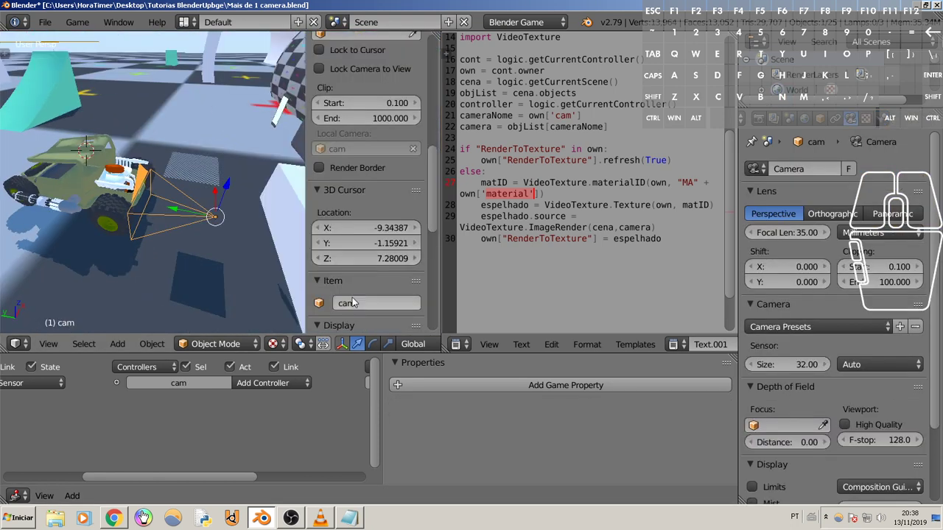
pyautogui.click(353, 308)
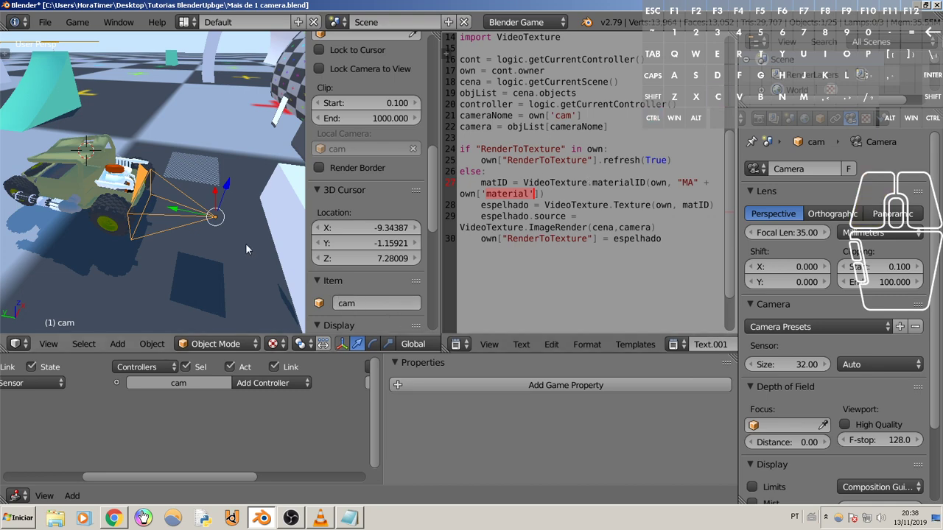
pyautogui.moveTo(261, 200); pyautogui.dragTo(242, 201)
pyautogui.press('n')
pyautogui.rightClick(259, 173)
# Step: Set the plane's string game property cam to the value cam
pyautogui.click(431, 420)
pyautogui.click(439, 412)
pyautogui.click(478, 453)
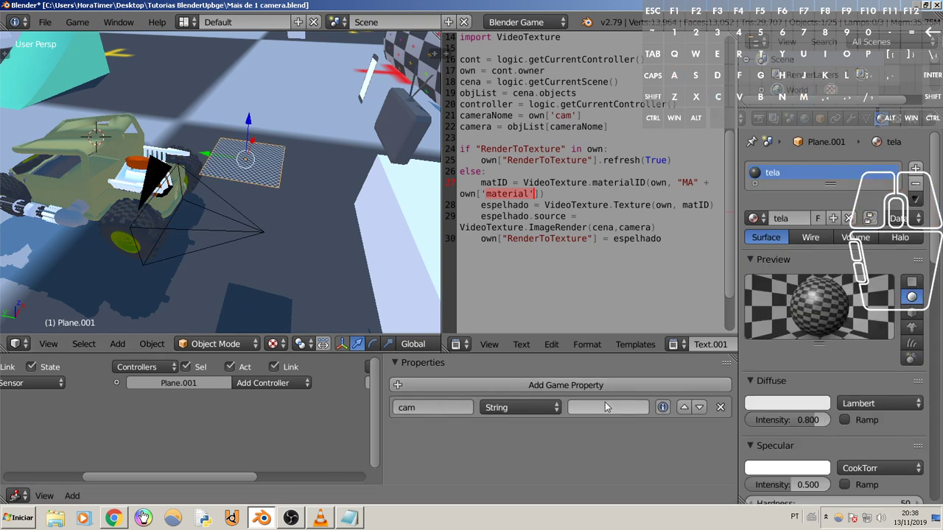
pyautogui.click(606, 410)
pyautogui.press('c')
pyautogui.press('m')
pyautogui.click(530, 450)
pyautogui.click(671, 411)
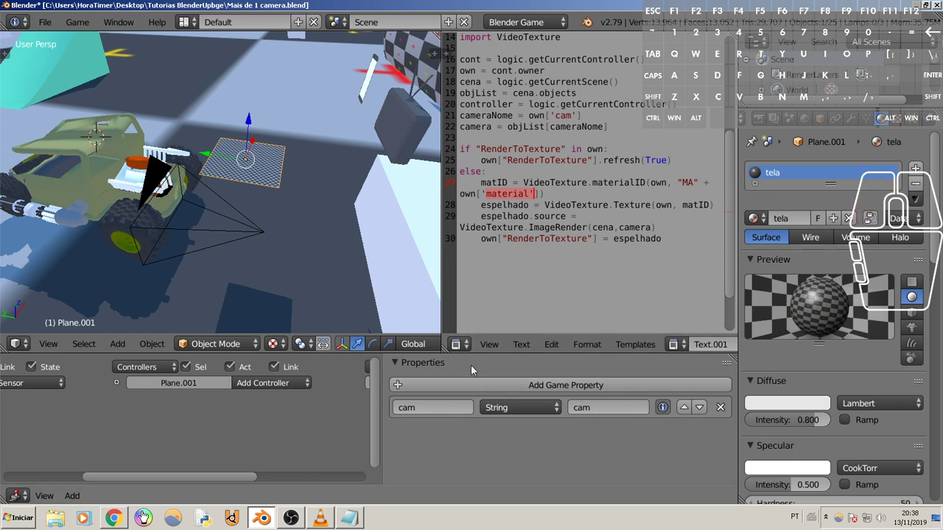
pyautogui.scroll(3)
pyautogui.moveTo(337, 237); pyautogui.dragTo(298, 241)
# Step: Add a second String game property material set to tela and show the logic bricks
pyautogui.click(428, 386)
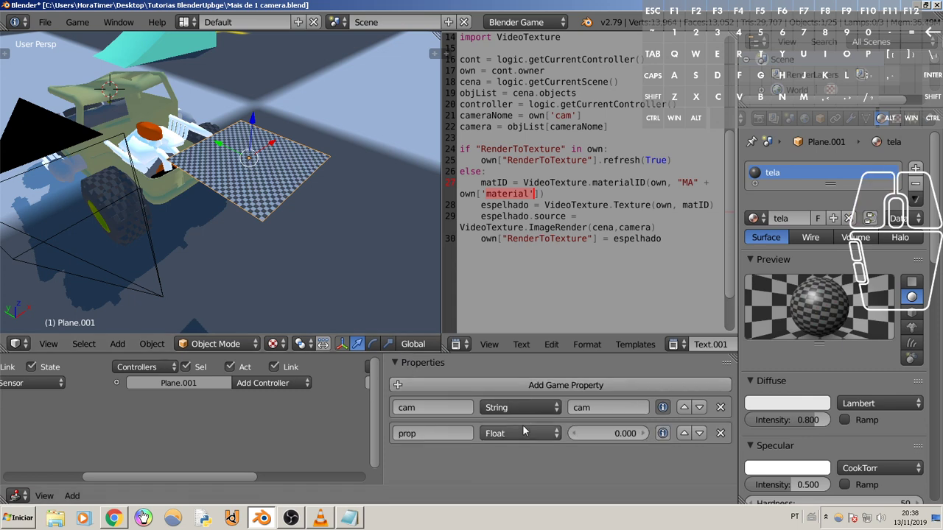
pyautogui.click(516, 434)
pyautogui.click(510, 374)
pyautogui.click(443, 437)
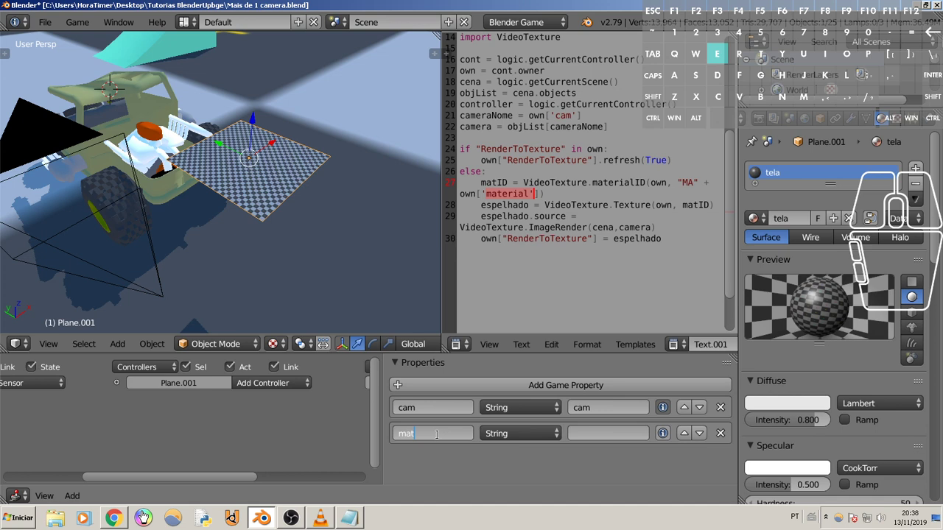
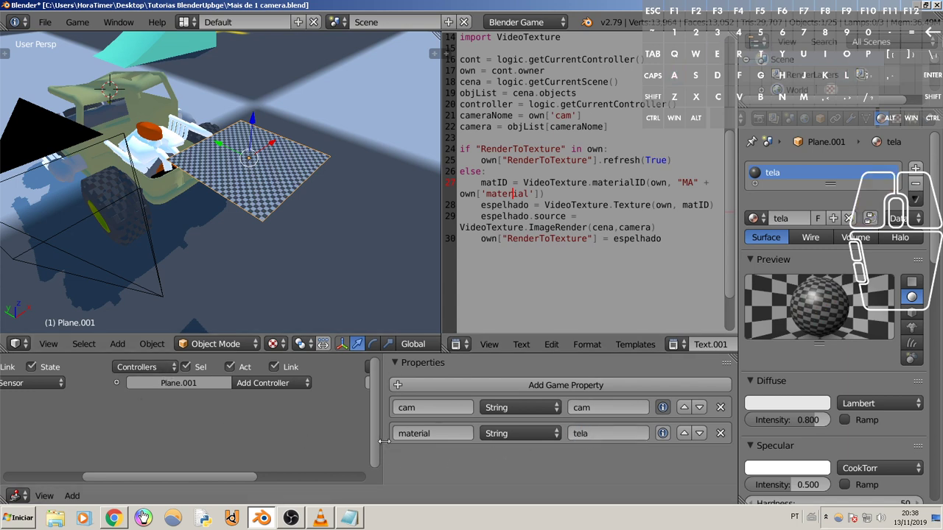
pyautogui.click(666, 436)
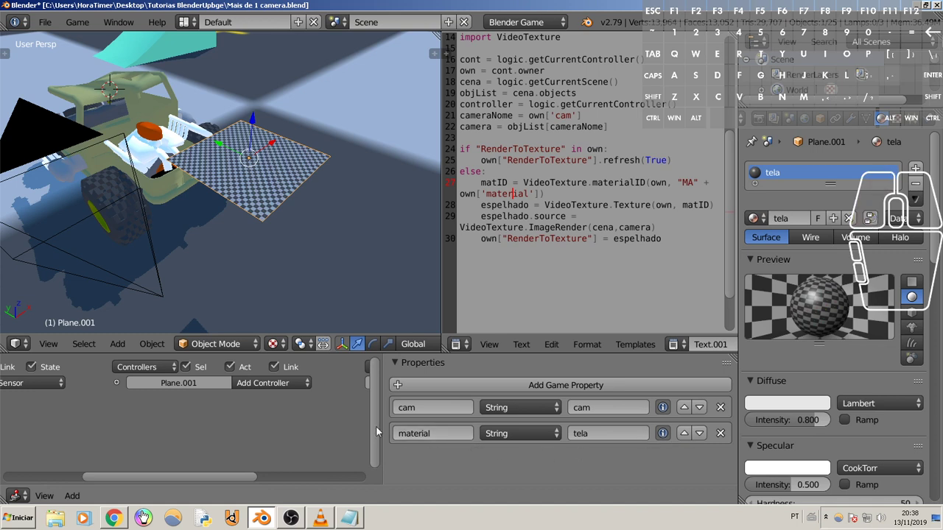
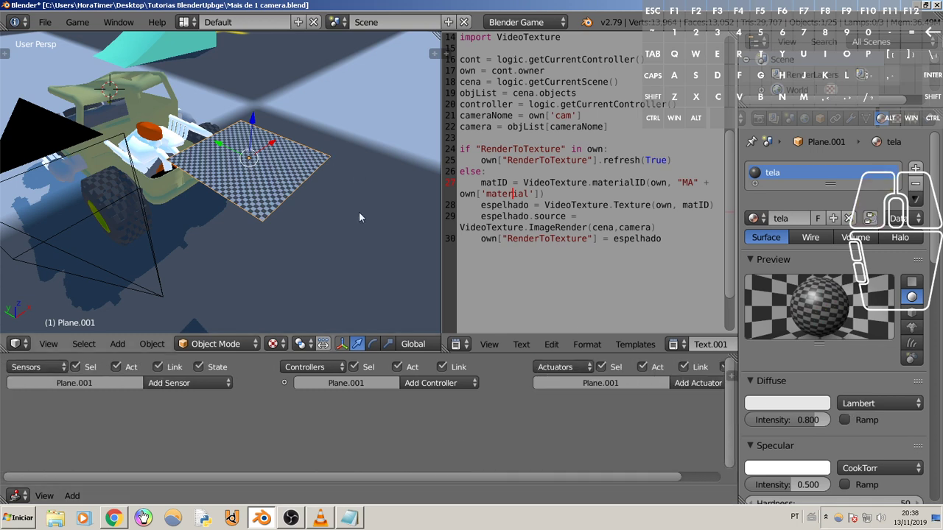
# Step: Add an Always sensor to Plane.001 and collapse its details
pyautogui.rightClick(446, 183)
pyautogui.click(443, 184)
pyautogui.click(473, 188)
pyautogui.moveTo(357, 227); pyautogui.dragTo(341, 228)
pyautogui.click(203, 382)
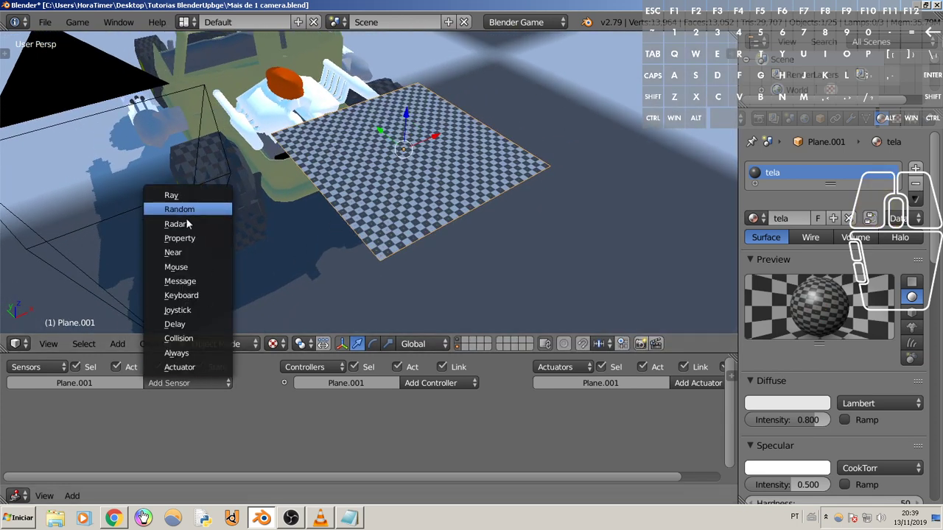
pyautogui.click(208, 297)
pyautogui.click(203, 411)
pyautogui.click(180, 392)
pyautogui.click(186, 360)
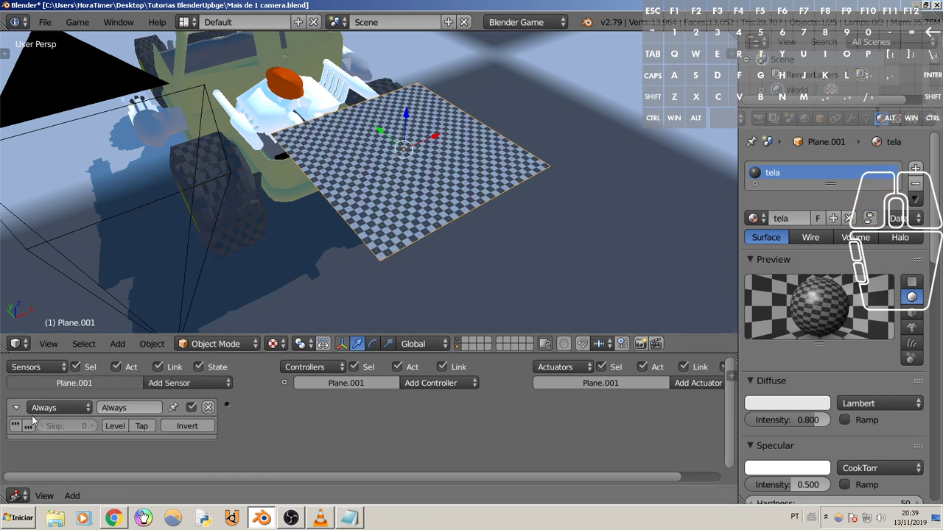
pyautogui.click(20, 431)
# Step: Add a Python controller, wire the Always sensor to it, and set its Script to esp
pyautogui.click(21, 412)
pyautogui.click(451, 386)
pyautogui.click(436, 268)
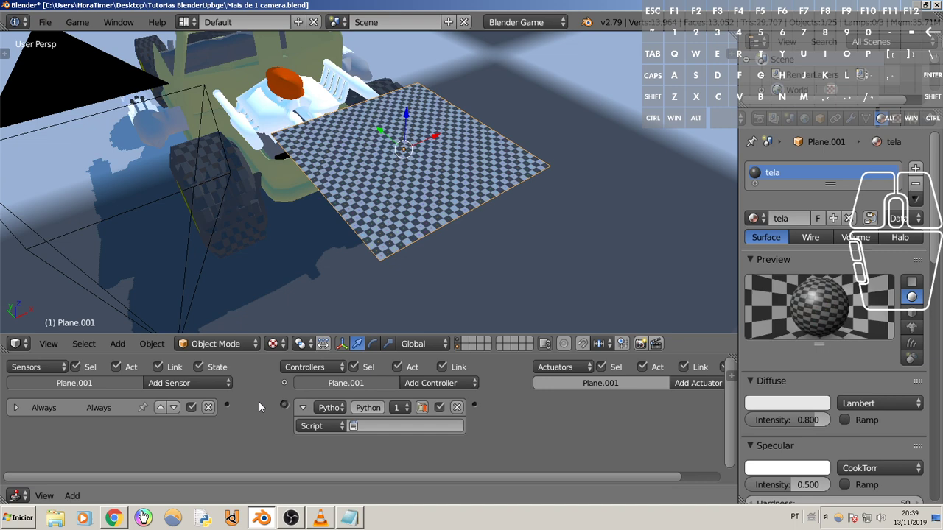
pyautogui.moveTo(228, 410); pyautogui.dragTo(291, 407)
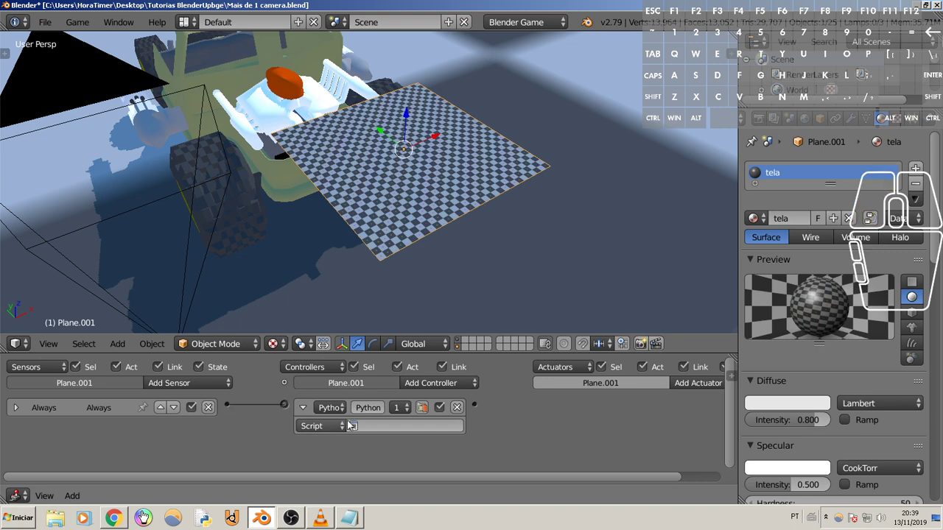
pyautogui.moveTo(436, 237); pyautogui.dragTo(432, 242)
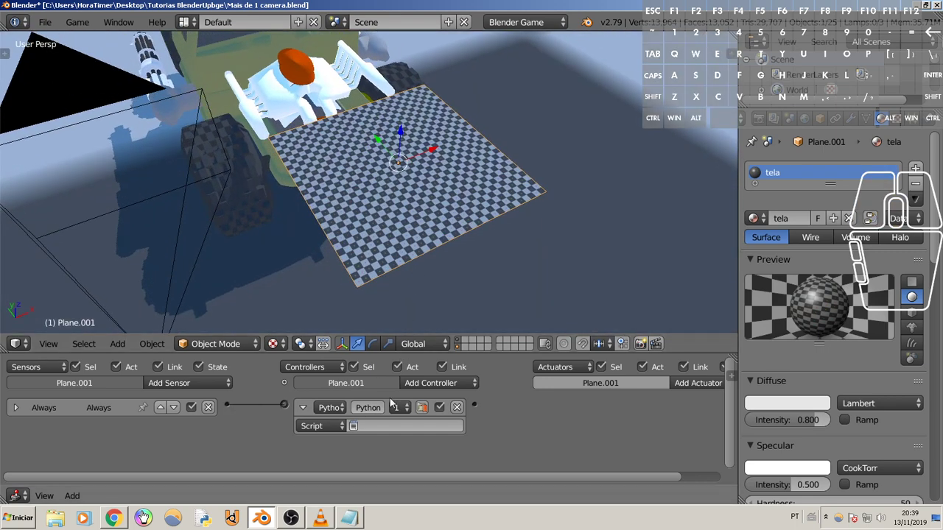
pyautogui.click(388, 429)
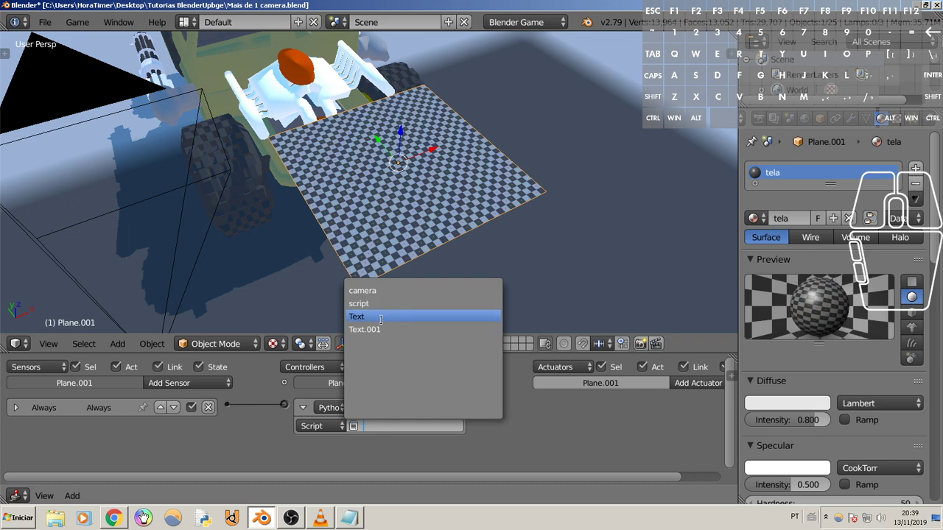
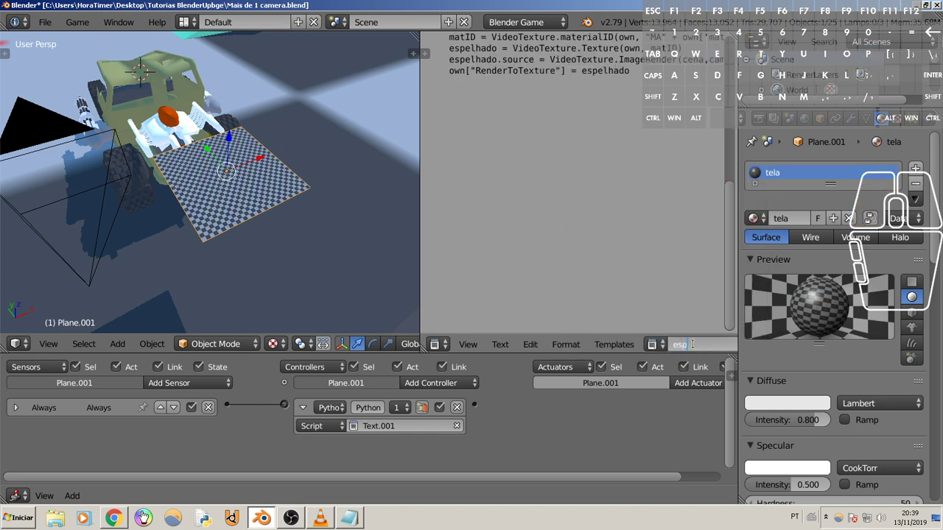
pyautogui.click(522, 413)
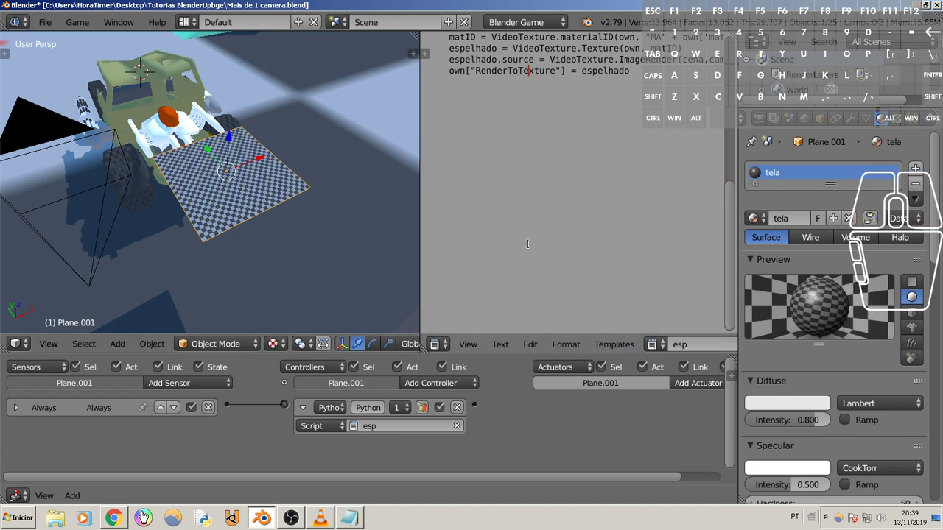
# Step: Close the script area and run a game test showing the camera's live image on Plane.001
pyautogui.rightClick(425, 232)
pyautogui.click(425, 232)
pyautogui.click(445, 233)
pyautogui.scroll(-3)
pyautogui.press('p')
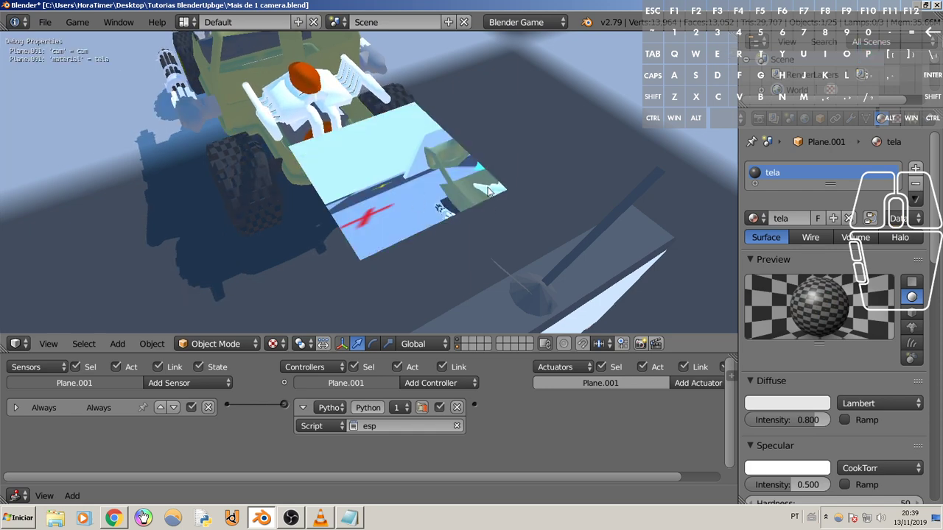
pyautogui.press('Escape')
# Step: Select the vehicle-mounted camera cam and orbit around the vehicle to inspect it
pyautogui.moveTo(429, 169); pyautogui.dragTo(471, 162)
pyautogui.scroll(-3)
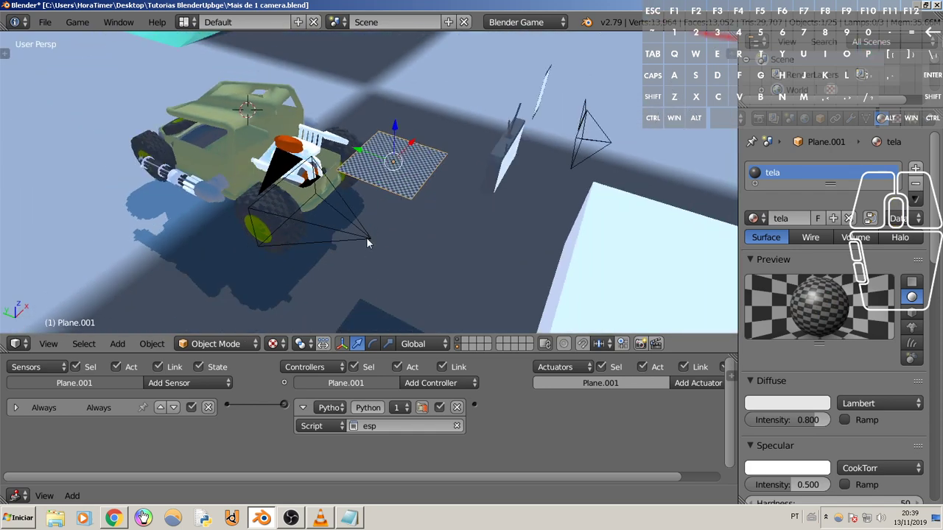
pyautogui.rightClick(373, 235)
pyautogui.moveTo(298, 188); pyautogui.dragTo(361, 173)
pyautogui.scroll(3)
pyautogui.moveTo(382, 146); pyautogui.dragTo(469, 134)
pyautogui.scroll(-3)
pyautogui.middleClick(443, 151)
pyautogui.moveTo(418, 155); pyautogui.dragTo(392, 160)
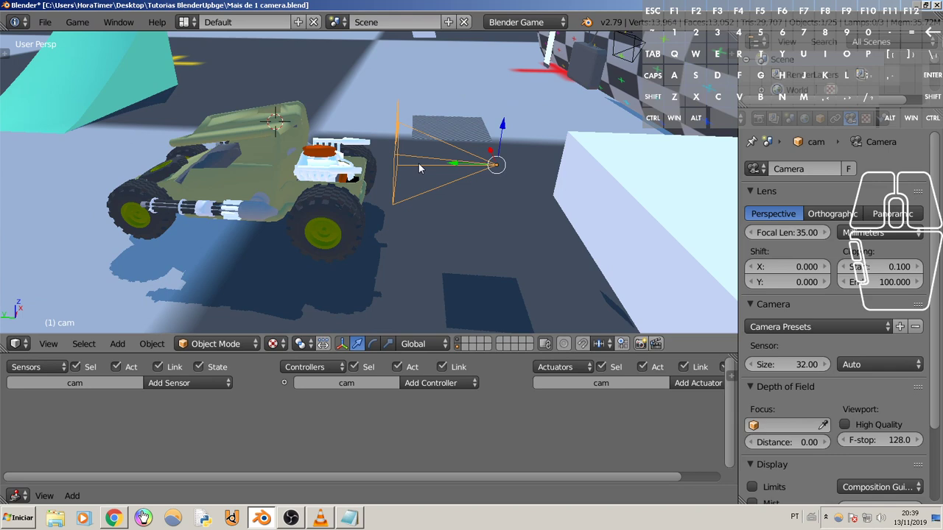
# Step: Parent cam to the vehicle body Cylinder.002 so it rides on the back
pyautogui.middleClick(415, 167)
pyautogui.rightClick(291, 129)
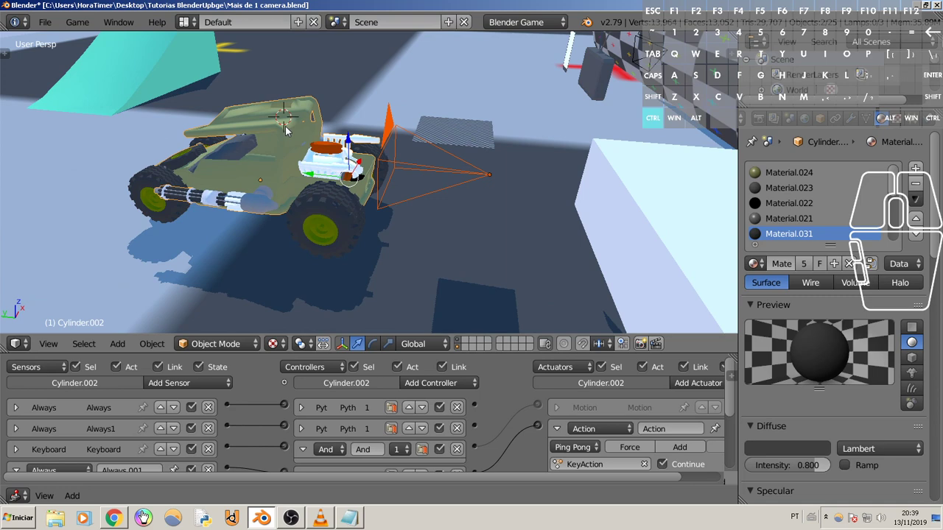
pyautogui.press('ctrl+p')
pyautogui.click(286, 131)
pyautogui.moveTo(356, 170); pyautogui.dragTo(298, 176)
pyautogui.moveTo(399, 151); pyautogui.dragTo(357, 184)
pyautogui.scroll(3)
pyautogui.moveTo(419, 177); pyautogui.dragTo(380, 161)
# Step: Test drive the vehicle in the game with W/A/D, watching the changing view on the plane
pyautogui.press('p')
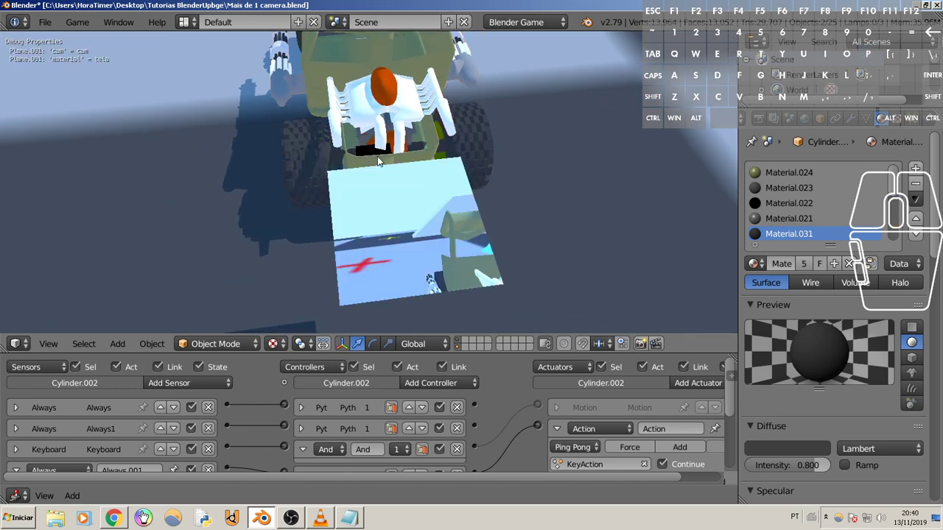
pyautogui.press('w')
pyautogui.press('a')
pyautogui.press('d')
pyautogui.press('a')
pyautogui.press('d')
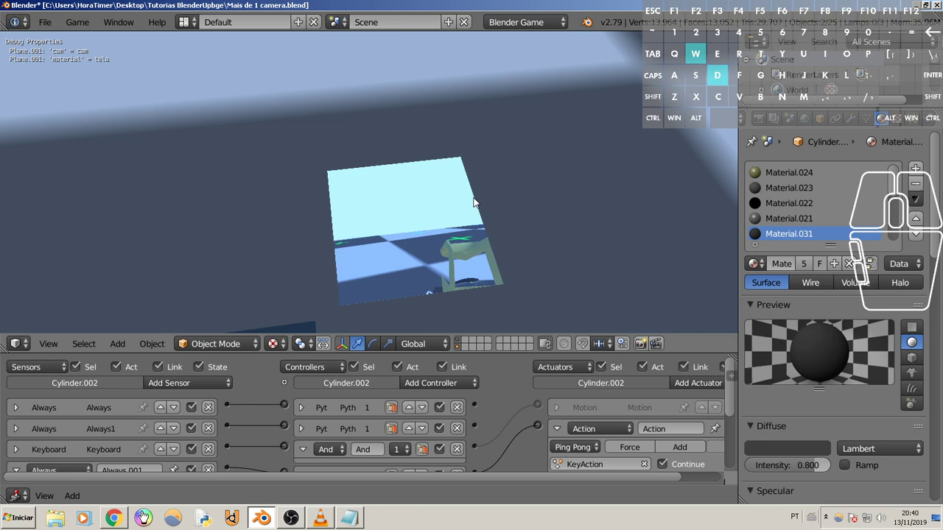
pyautogui.press('w')
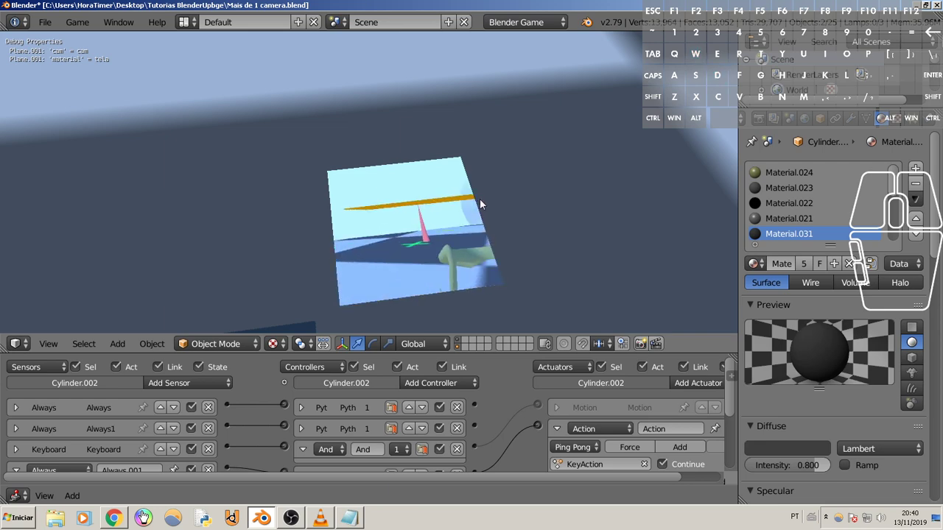
# Step: Inspect the vehicle with the properties sidebar shown and reselect the vehicle body
pyautogui.moveTo(475, 165); pyautogui.dragTo(512, 155)
pyautogui.scroll(-3)
pyautogui.moveTo(409, 154); pyautogui.dragTo(454, 133)
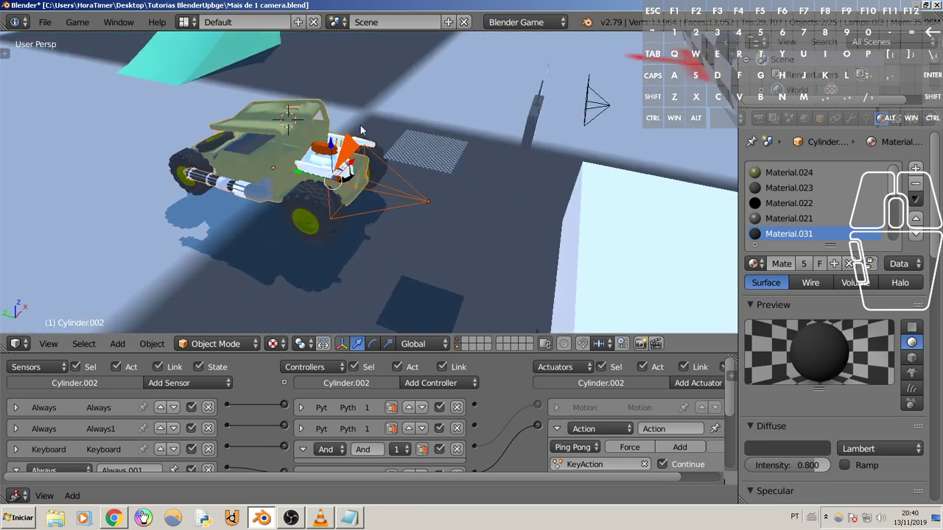
pyautogui.moveTo(414, 209); pyautogui.dragTo(410, 208)
pyautogui.scroll(3)
pyautogui.moveTo(411, 177); pyautogui.dragTo(465, 163)
pyautogui.scroll(3)
pyautogui.moveTo(361, 153); pyautogui.dragTo(396, 176)
pyautogui.moveTo(366, 167); pyautogui.dragTo(453, 180)
pyautogui.scroll(-3)
pyautogui.press('n')
pyautogui.scroll(-3)
pyautogui.click(617, 179)
pyautogui.moveTo(541, 187); pyautogui.dragTo(506, 173)
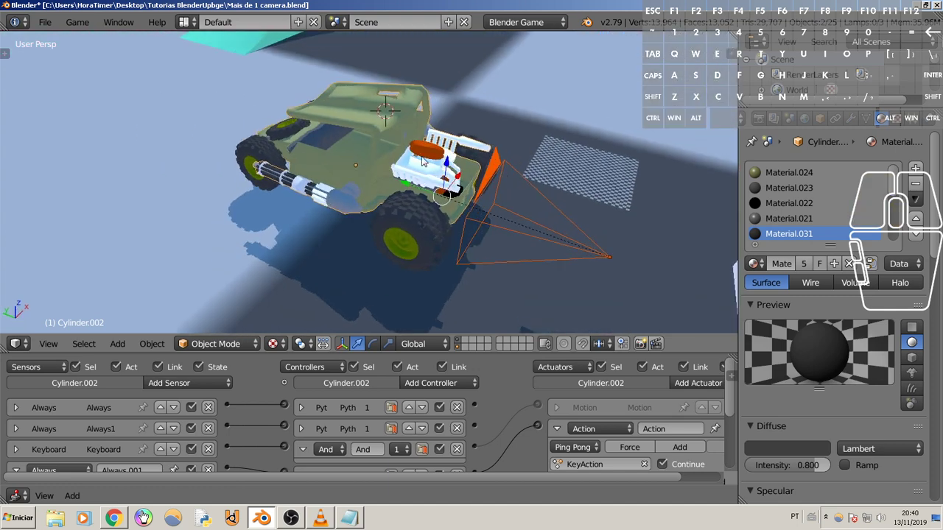
pyautogui.rightClick(367, 136)
# Step: Apply Rotation & Scale to the vehicle Cylinder.002 via Ctrl+A
pyautogui.rightClick(381, 137)
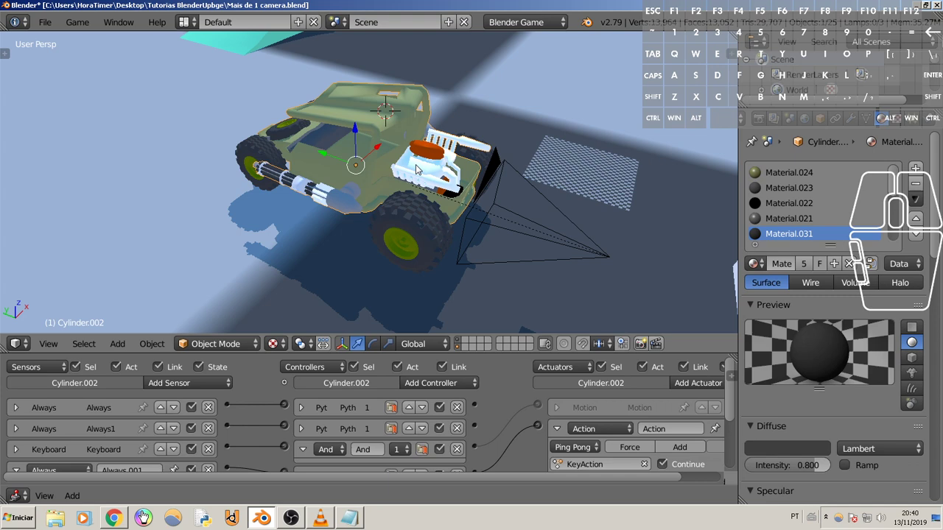
pyautogui.moveTo(431, 182); pyautogui.dragTo(455, 173)
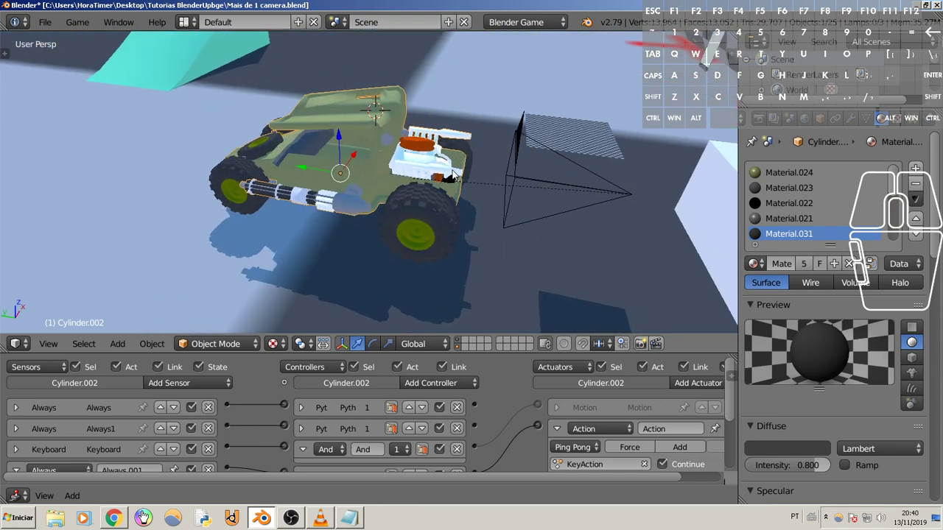
pyautogui.press('ctrl+a')
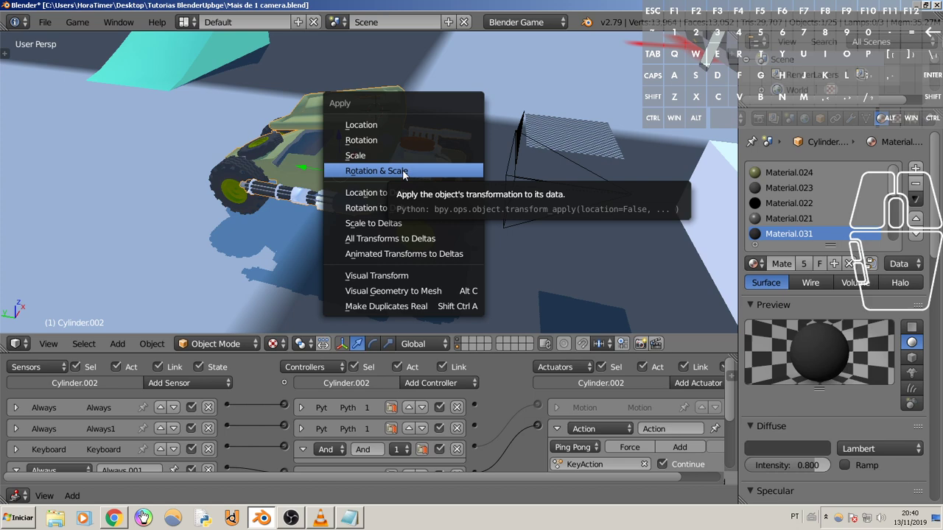
pyautogui.click(408, 173)
pyautogui.moveTo(419, 175); pyautogui.dragTo(368, 173)
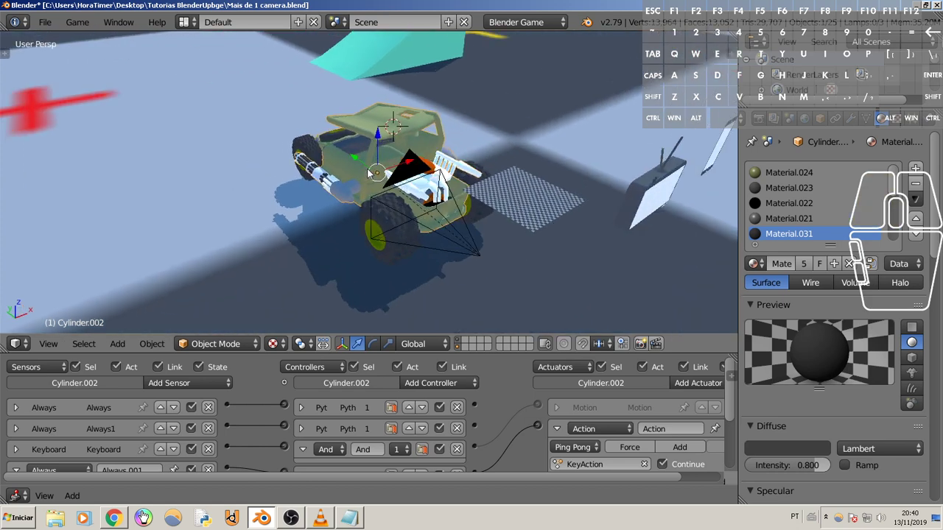
# Step: Run another game test, steering the vehicle with D while the plane shows the camera view
pyautogui.moveTo(505, 171); pyautogui.dragTo(446, 198)
pyautogui.press('p')
pyautogui.press('d')
pyautogui.press('d')
pyautogui.press('d')
pyautogui.press('d')
pyautogui.moveTo(449, 245); pyautogui.dragTo(458, 218)
pyautogui.moveTo(457, 239); pyautogui.dragTo(443, 241)
# Step: Select the TV screen Plane.001 and make its material Shadeless in the Shading panel
pyautogui.rightClick(418, 265)
pyautogui.click(430, 213)
pyautogui.scroll(-3)
pyautogui.scroll(3)
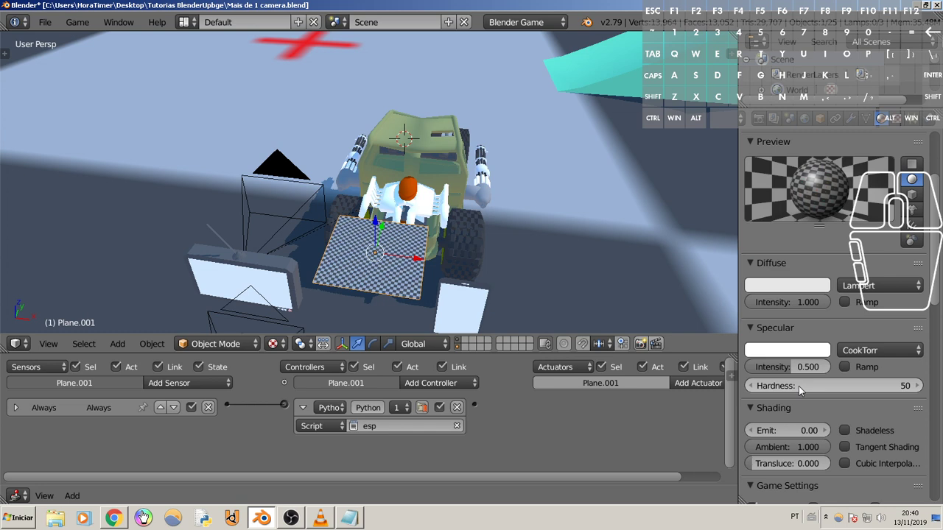
pyautogui.click(430, 213)
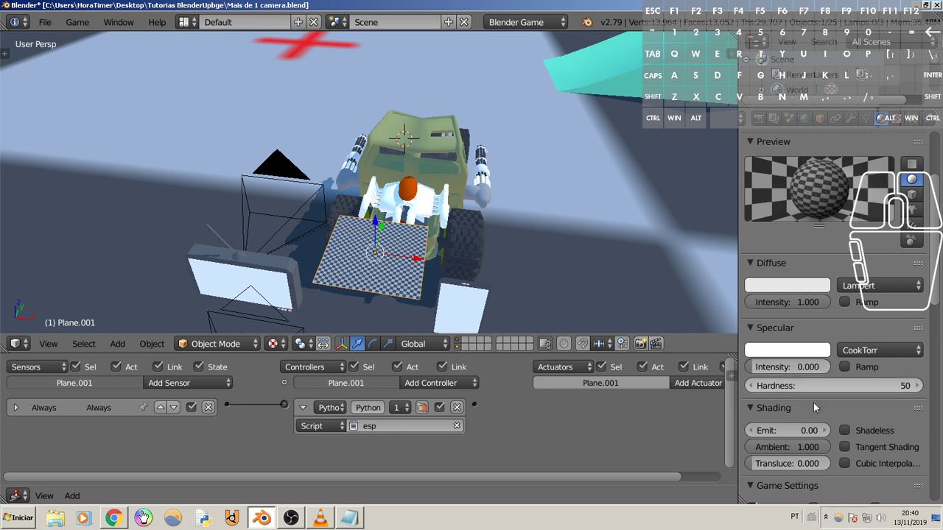
pyautogui.click(849, 435)
pyautogui.click(795, 281)
pyautogui.scroll(3)
pyautogui.moveTo(486, 245); pyautogui.dragTo(473, 266)
# Step: Drive briefly in the game, exit it and reframe the scene around the screen objects
pyautogui.press('p')
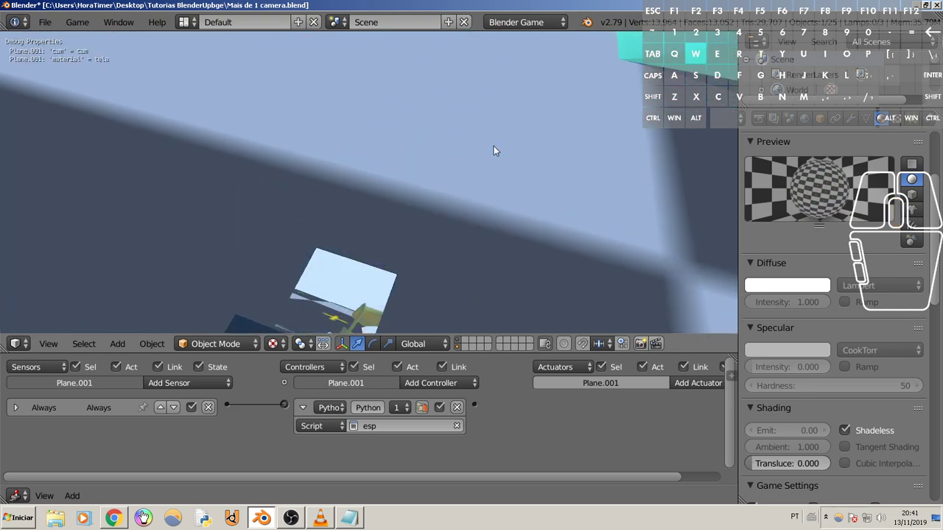
pyautogui.press('a')
pyautogui.press('Escape')
pyautogui.moveTo(475, 184); pyautogui.dragTo(527, 182)
pyautogui.moveTo(505, 184); pyautogui.dragTo(470, 165)
pyautogui.middleClick(466, 206)
pyautogui.scroll(3)
# Step: Rotate Plane.001 about X so it stands upright
pyautogui.press('r')
pyautogui.press('x')
pyautogui.click(427, 211)
pyautogui.moveTo(436, 213); pyautogui.dragTo(454, 201)
pyautogui.middleClick(386, 214)
# Step: Select the tablet object Cube.006 and snap the 3D cursor onto the tablet screen
pyautogui.rightClick(137, 182)
pyautogui.press('shift+s')
pyautogui.click(128, 167)
pyautogui.press('shift+s')
pyautogui.click(105, 200)
# Step: Snap Plane.001 to the 3D cursor at the TV centre and scale it roughly to the display
pyautogui.rightClick(308, 189)
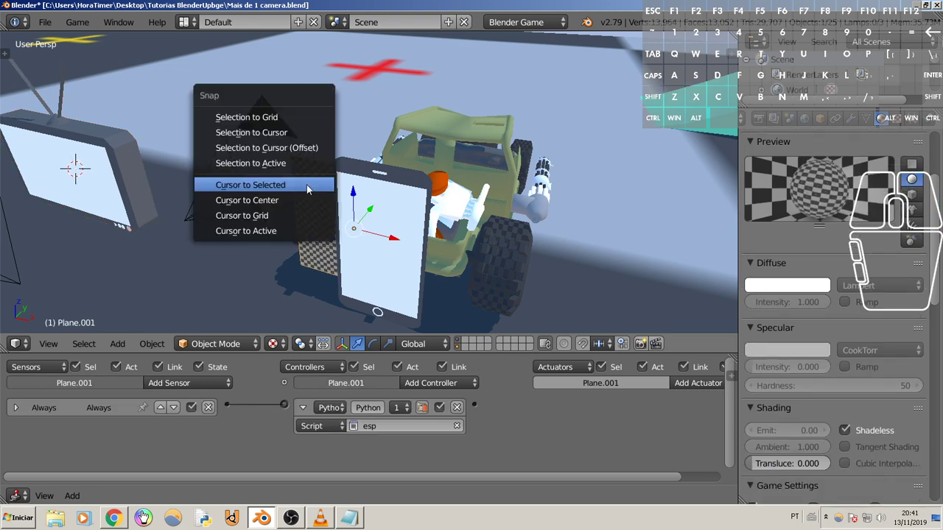
pyautogui.click(305, 148)
pyautogui.moveTo(284, 197); pyautogui.dragTo(309, 192)
pyautogui.press('s')
pyautogui.click(400, 192)
pyautogui.moveTo(360, 162); pyautogui.dragTo(342, 164)
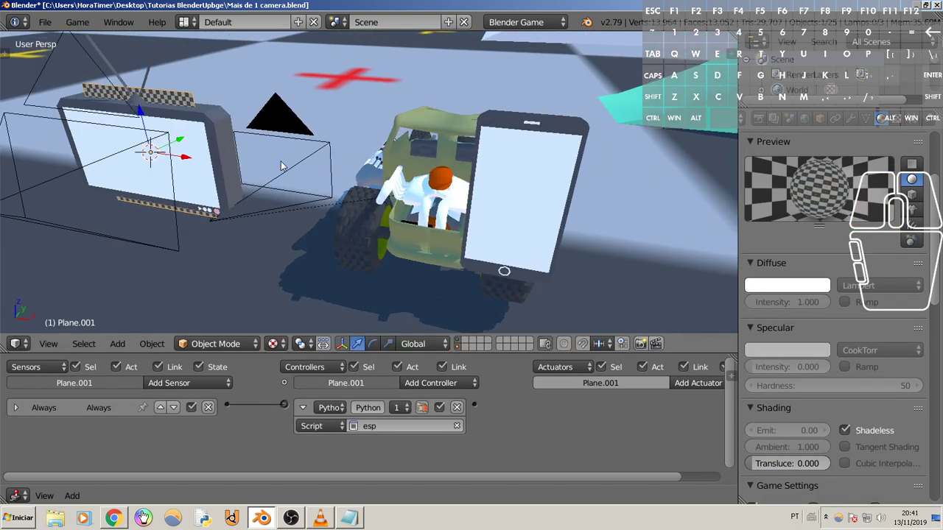
pyautogui.moveTo(184, 145); pyautogui.dragTo(176, 156)
# Step: Stretch the plane along X to cover the whole TV screen, then check it in a quick game run
pyautogui.press('s')
pyautogui.press('x')
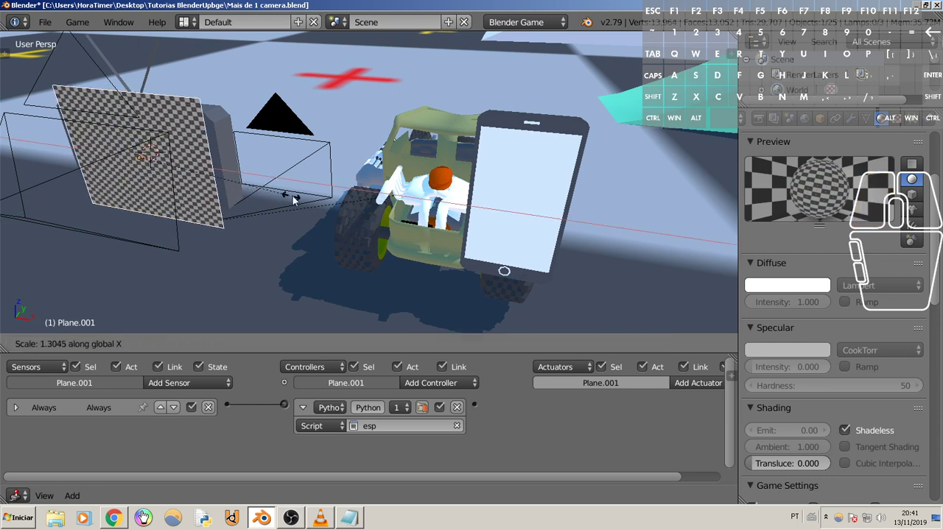
pyautogui.click(296, 200)
pyautogui.click(249, 185)
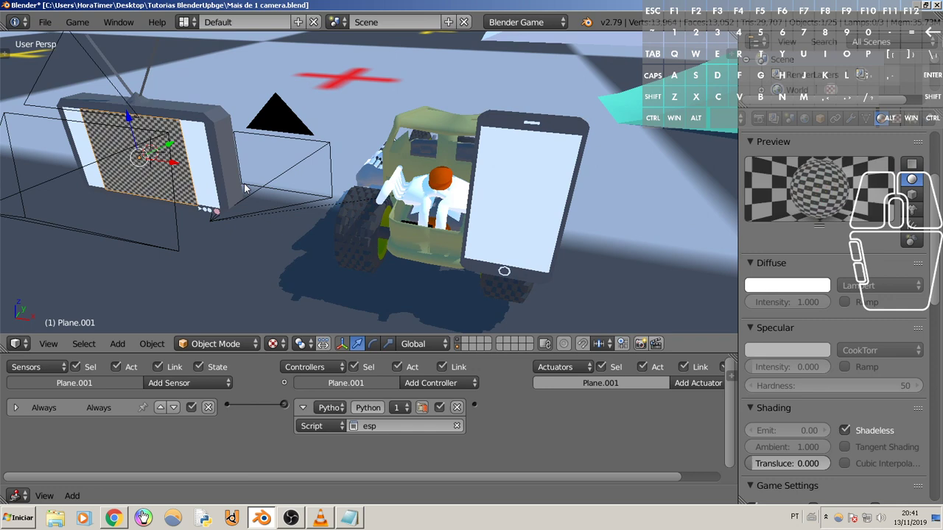
pyautogui.rightClick(86, 233)
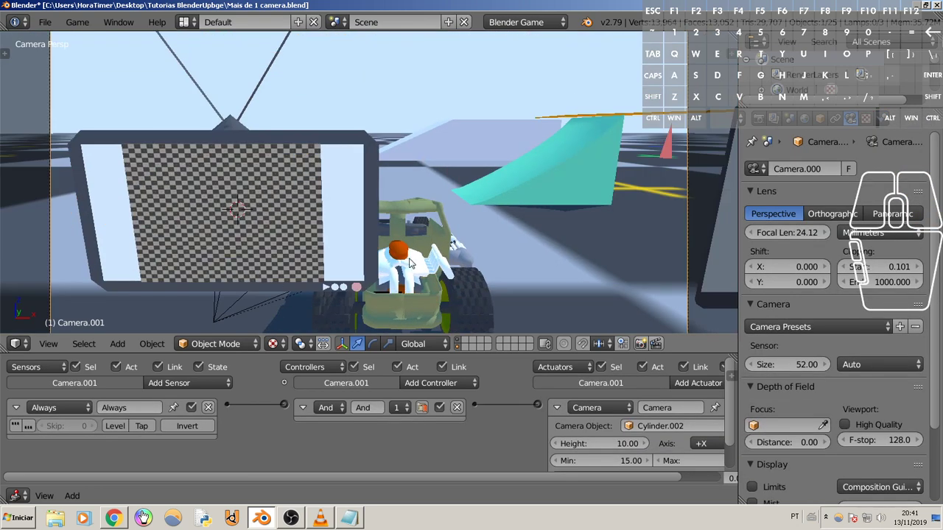
pyautogui.rightClick(380, 280)
pyautogui.press('s')
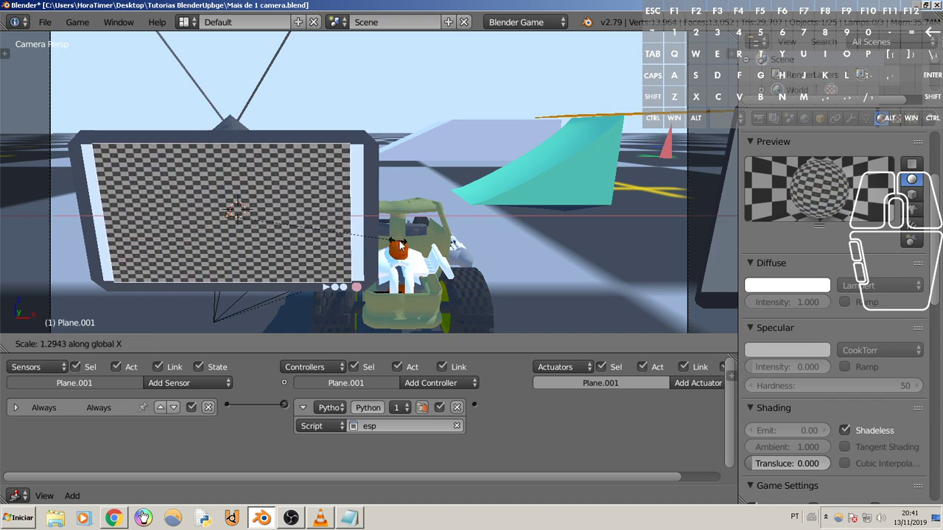
pyautogui.click(418, 246)
pyautogui.press('p')
pyautogui.press('Escape')
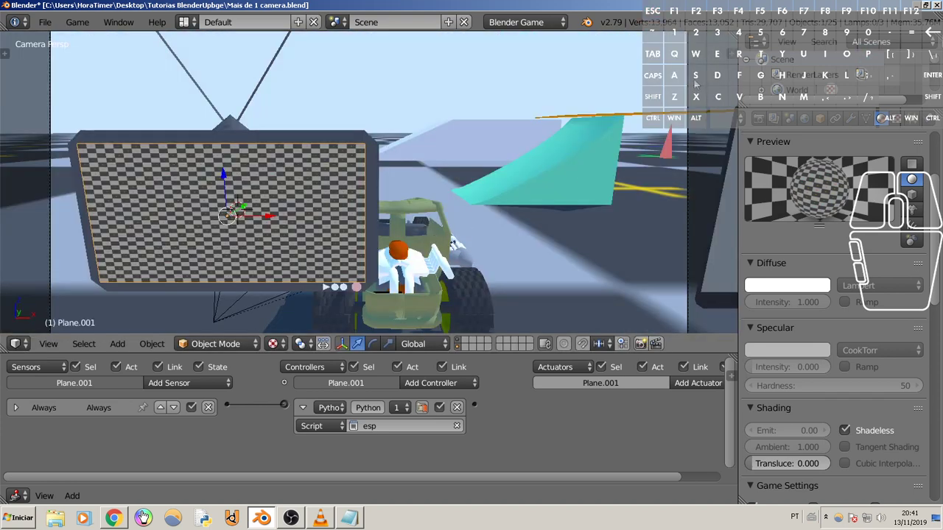
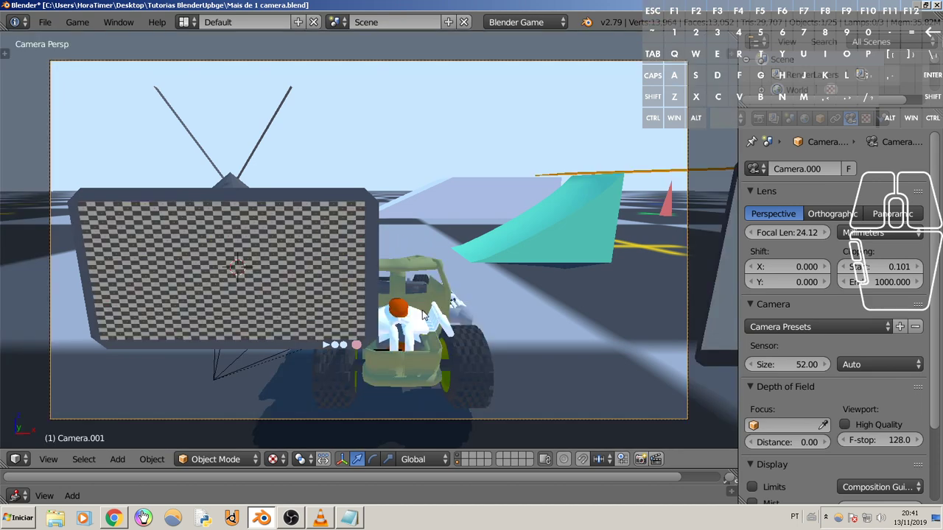
# Step: Select the small camera cam, drag it from under the TV to beside the vehicle and check its view
pyautogui.middleClick(405, 309)
pyautogui.rightClick(174, 398)
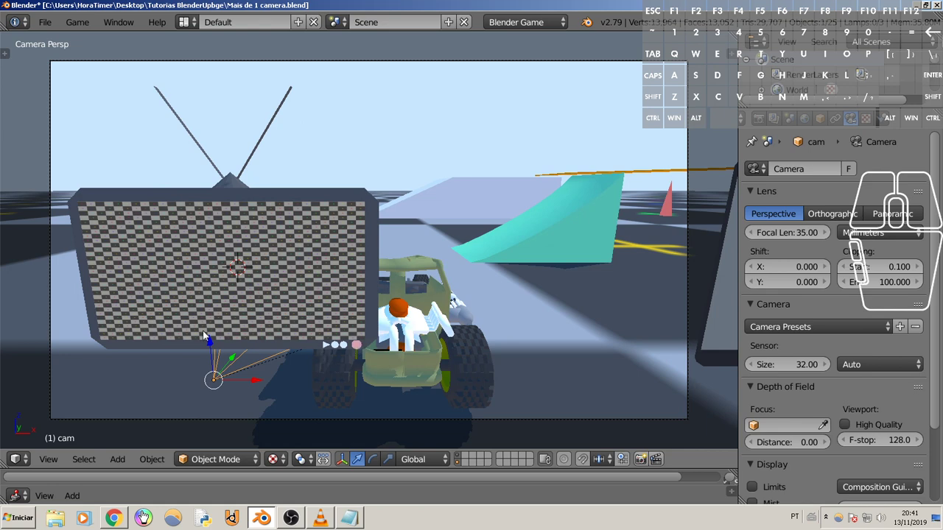
pyautogui.moveTo(216, 347); pyautogui.dragTo(220, 357)
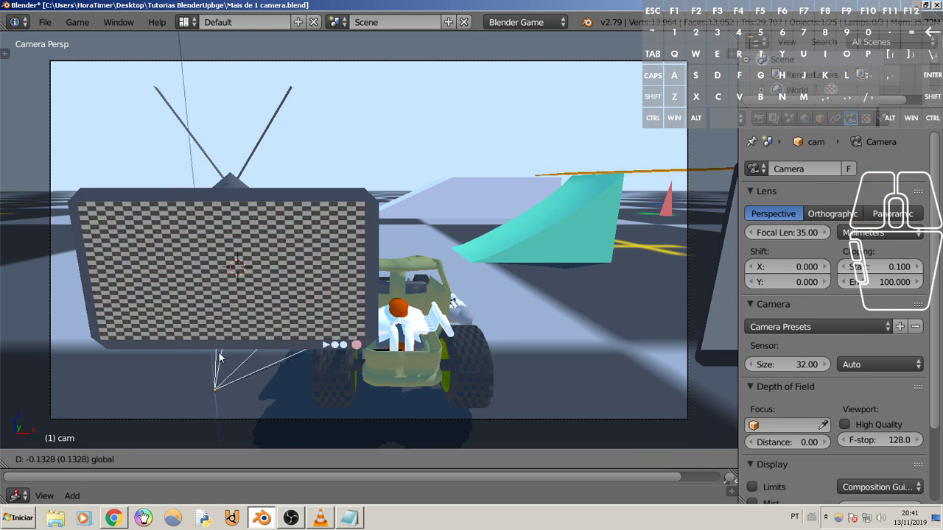
pyautogui.moveTo(230, 374); pyautogui.dragTo(307, 339)
pyautogui.moveTo(303, 355); pyautogui.dragTo(274, 366)
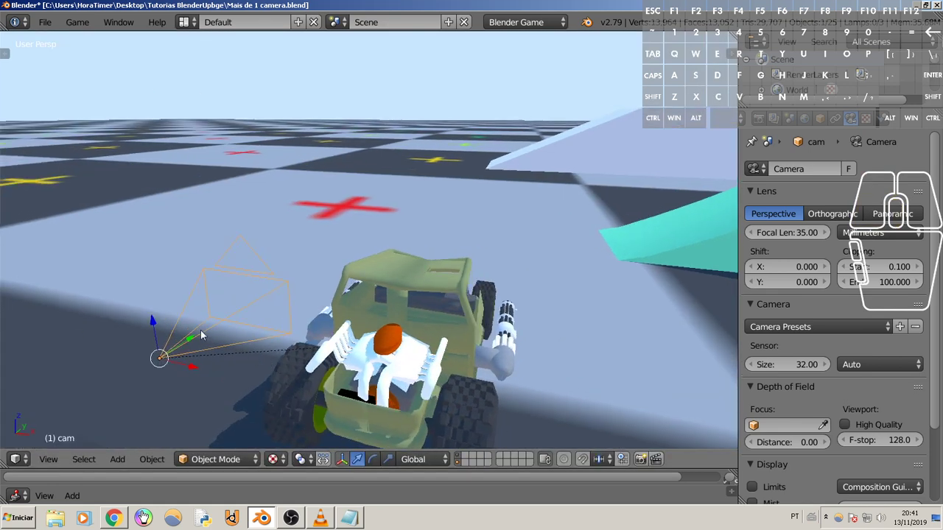
pyautogui.moveTo(188, 343); pyautogui.dragTo(247, 328)
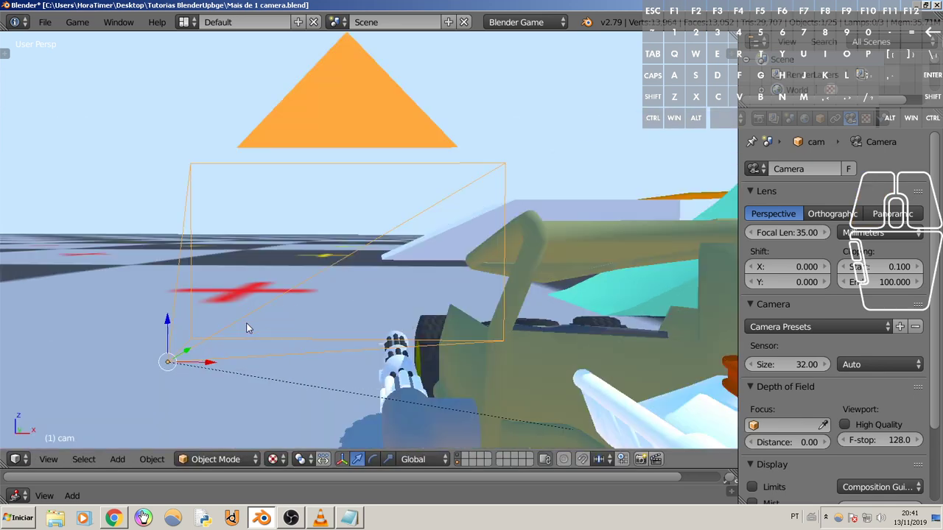
pyautogui.press('z')
pyautogui.click(378, 405)
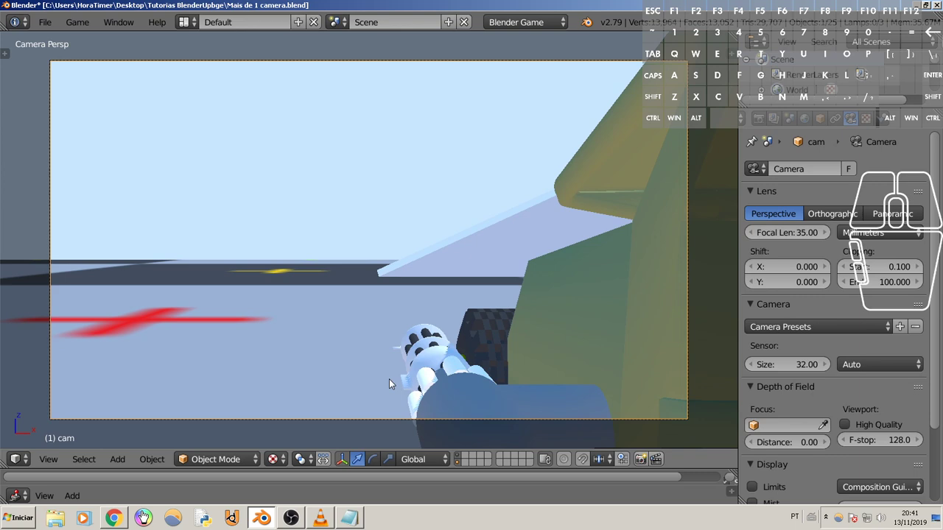
# Step: Move cam along X onto the vehicle roof, then reselect the scene camera Camera.001
pyautogui.press('g')
pyautogui.press('x')
pyautogui.click(618, 366)
pyautogui.press('g')
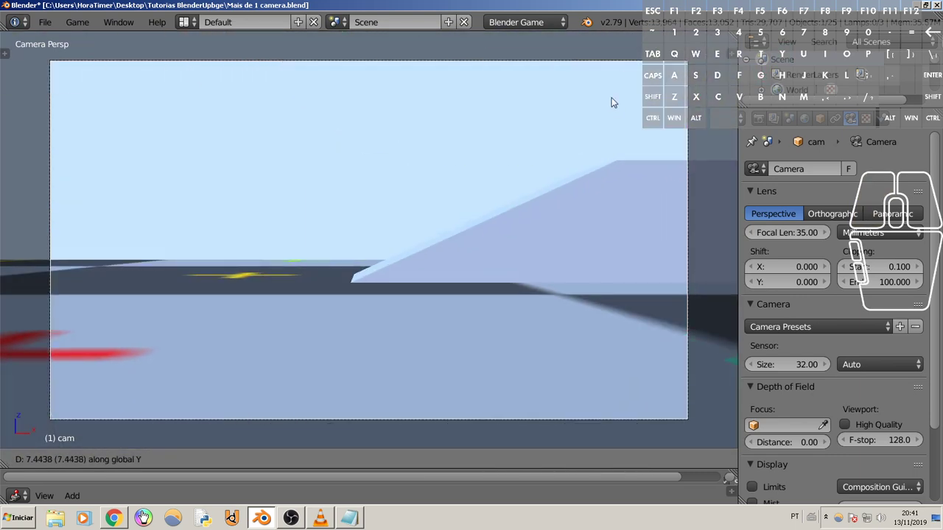
pyautogui.click(584, 60)
pyautogui.moveTo(418, 221); pyautogui.dragTo(425, 241)
pyautogui.scroll(-3)
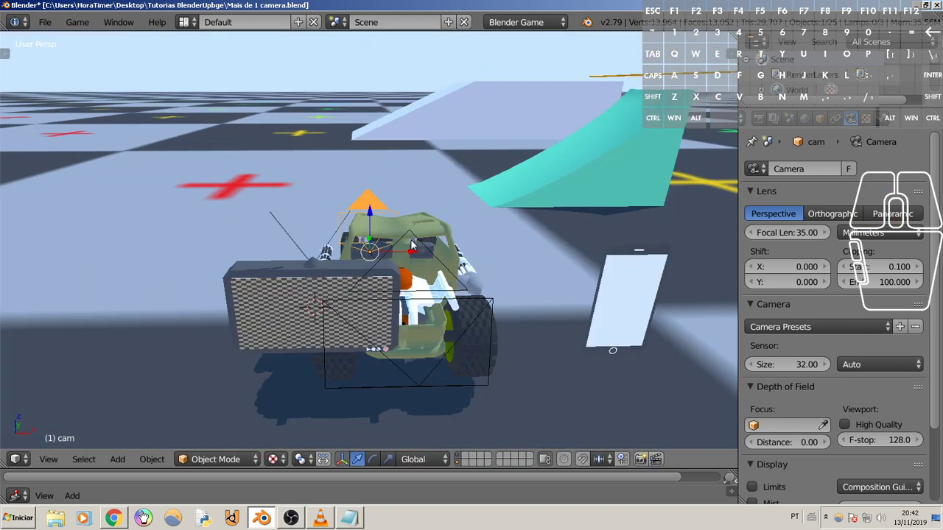
pyautogui.rightClick(377, 305)
pyautogui.rightClick(386, 306)
# Step: Run the game, drive with D and A while the TV shows the vehicle camera's live feed, then stop
pyautogui.press('p')
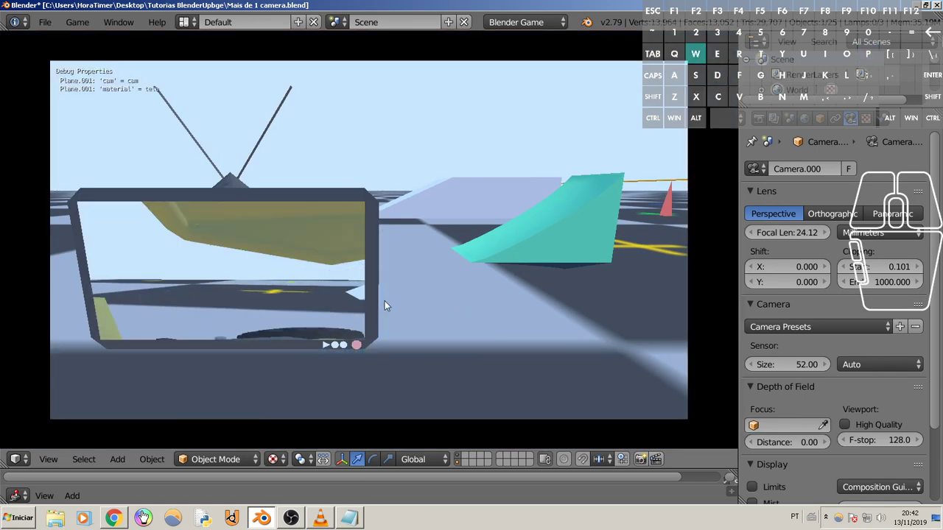
pyautogui.press('d')
pyautogui.press('d')
pyautogui.press('d')
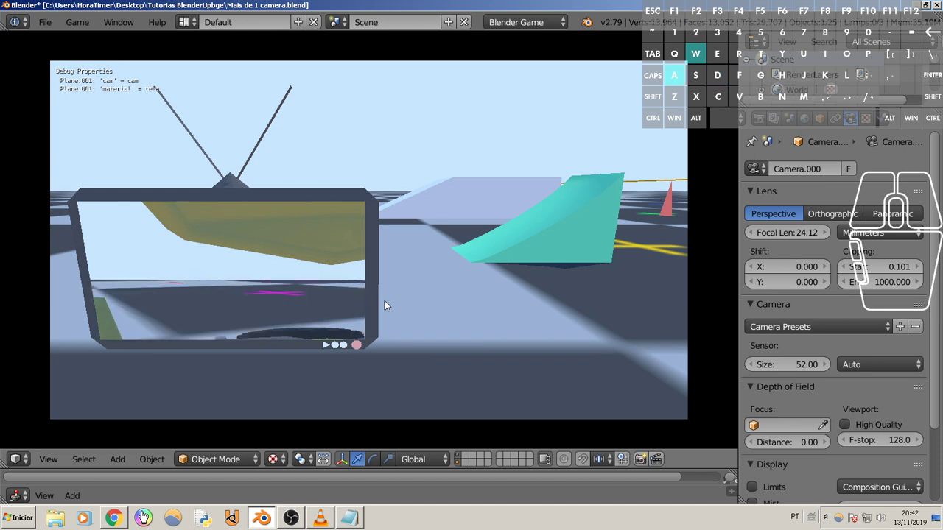
pyautogui.press('d')
pyautogui.press('a')
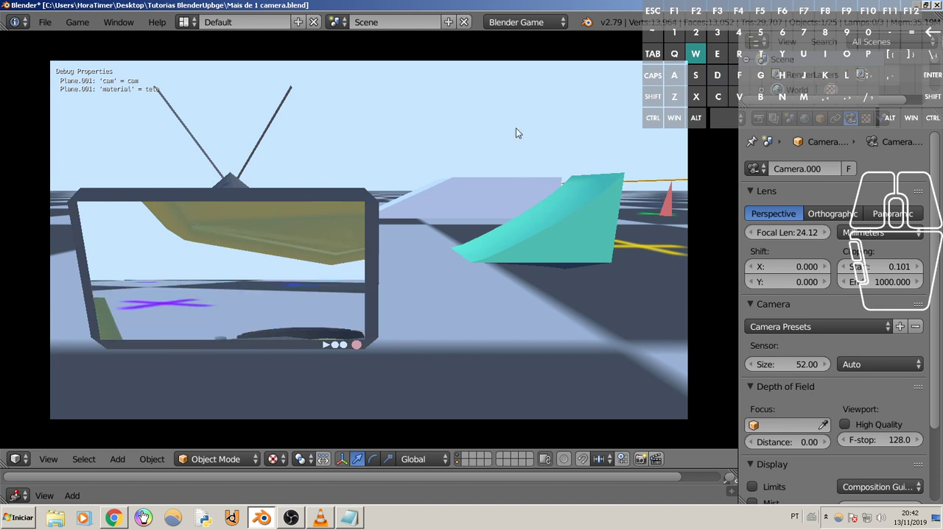
pyautogui.press('d')
pyautogui.press('d')
pyautogui.press('a')
pyautogui.press('Escape')
# Step: Run the game, drive the vehicle around beside the phone, then stop it
pyautogui.middleClick(566, 268)
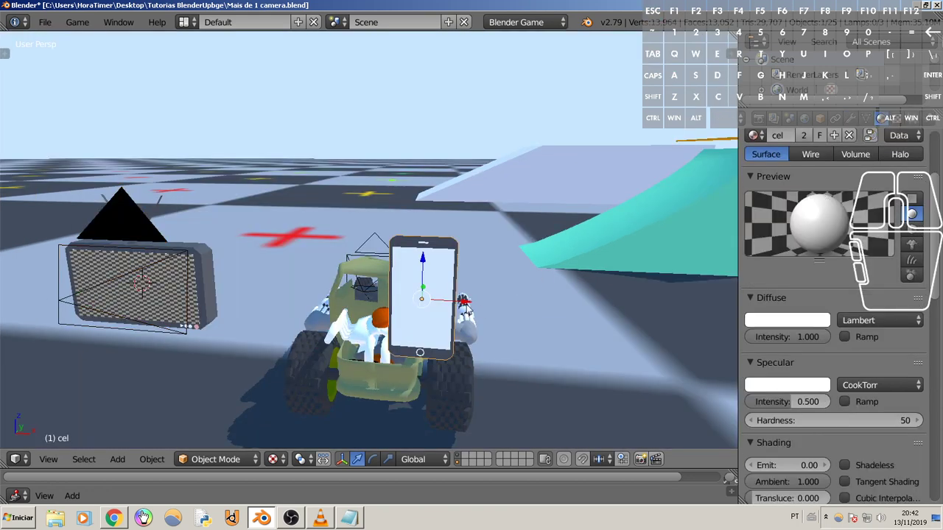
pyautogui.moveTo(435, 305); pyautogui.dragTo(319, 285)
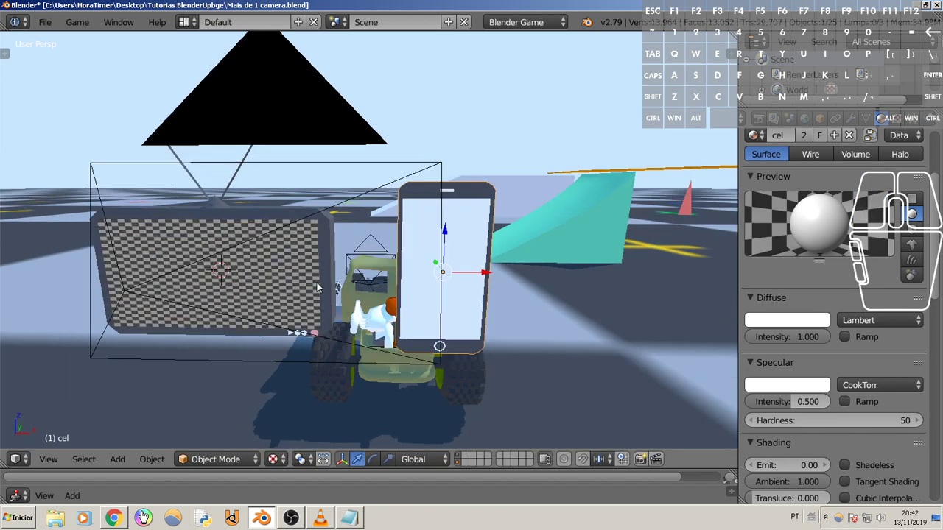
pyautogui.press('p')
pyautogui.press('w')
pyautogui.press('d')
pyautogui.press('d')
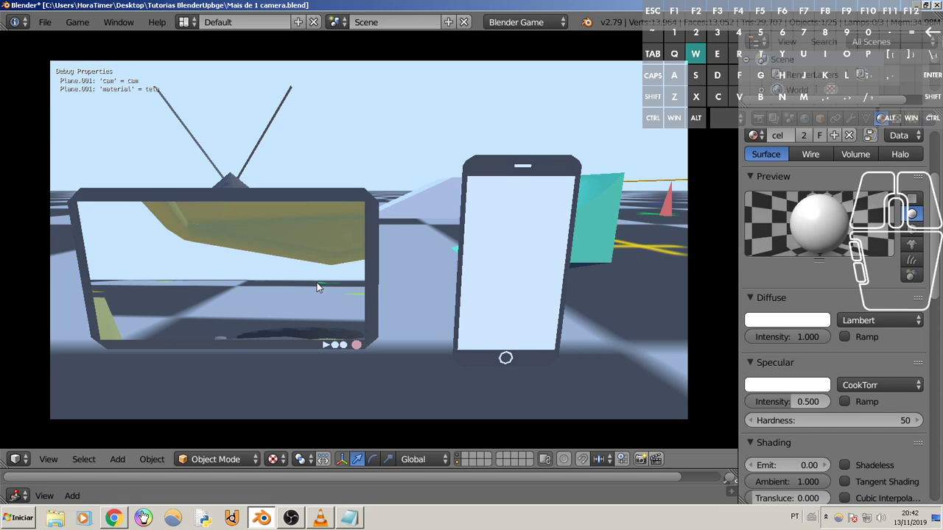
pyautogui.press('d')
pyautogui.press('d')
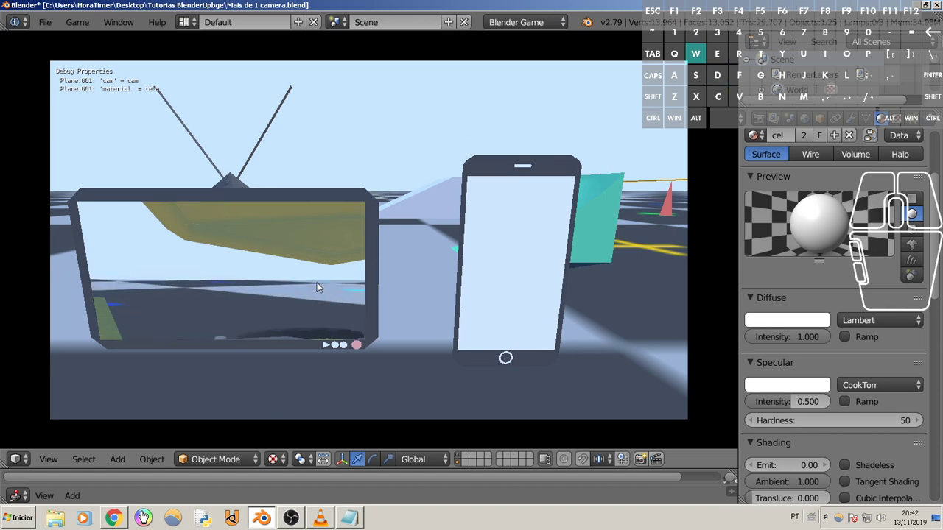
pyautogui.press('a')
pyautogui.press('Escape')
# Step: Select the scene camera Camera.001 and show its Always/And/Camera logic bricks
pyautogui.moveTo(399, 301); pyautogui.dragTo(386, 307)
pyautogui.scroll(-3)
pyautogui.rightClick(325, 295)
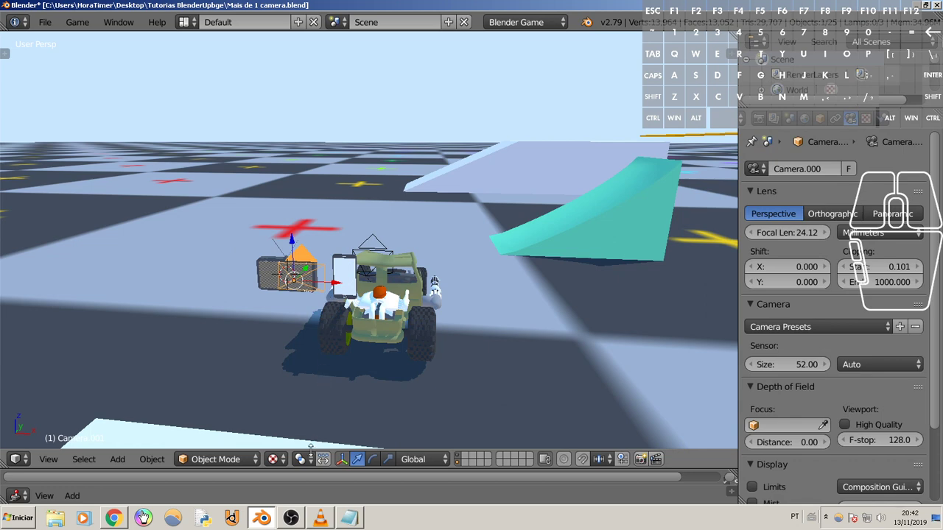
pyautogui.click(253, 516)
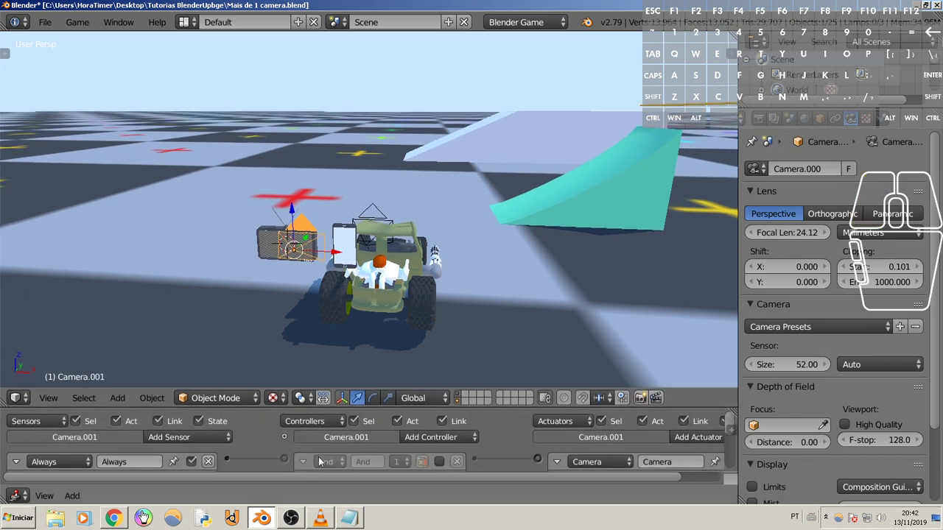
pyautogui.click(438, 464)
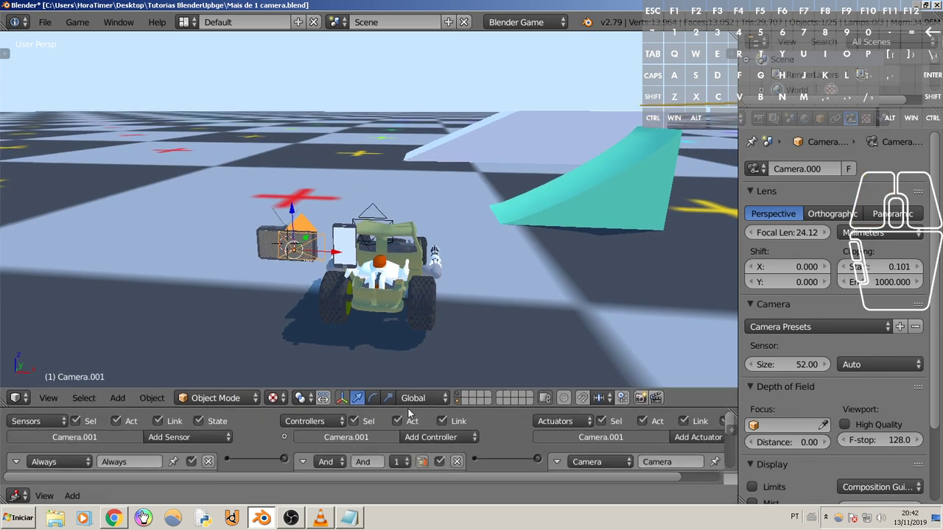